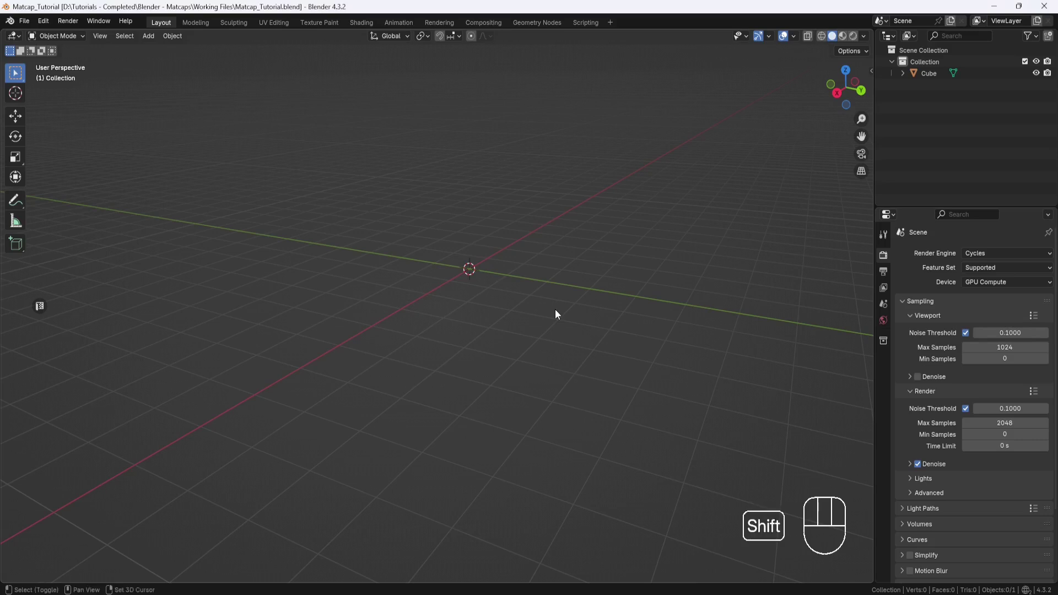
# Step: Enable the Extra Mesh Objects and Extra Curve Objects add-ons and list the mesh types to add
pyautogui.press('shift+a')
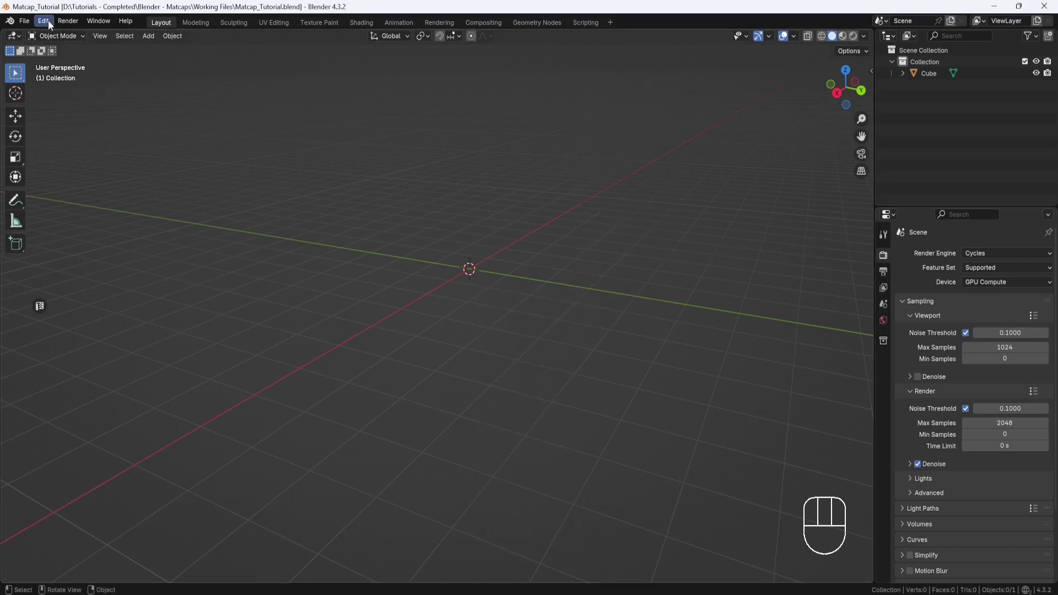
pyautogui.moveTo(48, 24); pyautogui.dragTo(74, 174)
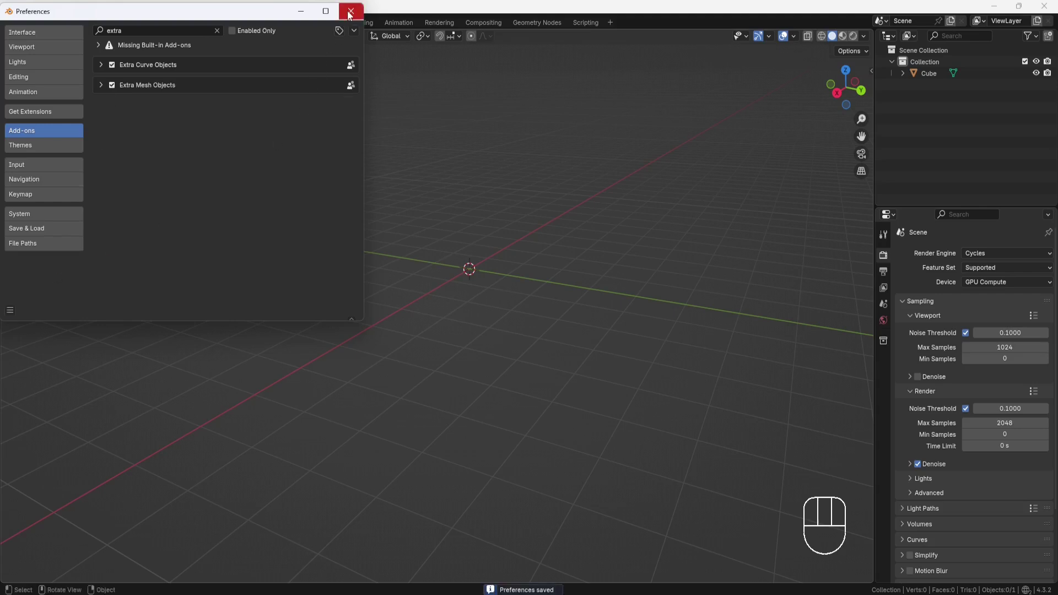
# Step: Add a Round Cube sphere, raise its arc divisions to 20 and shade it smooth
pyautogui.press('shift+a')
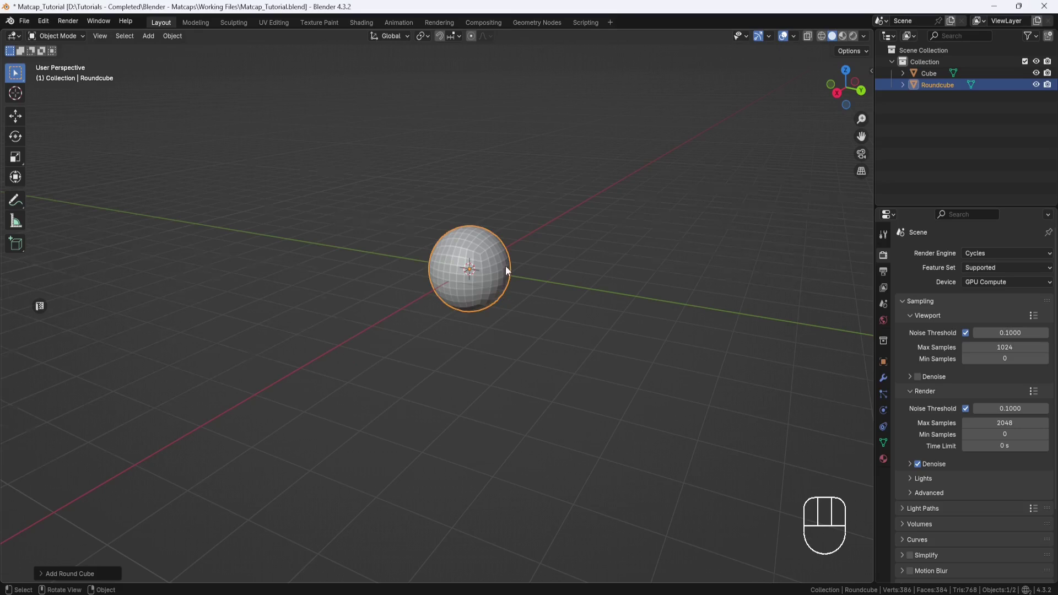
pyautogui.moveTo(560, 221); pyautogui.dragTo(517, 302)
pyautogui.moveTo(530, 276); pyautogui.dragTo(518, 282)
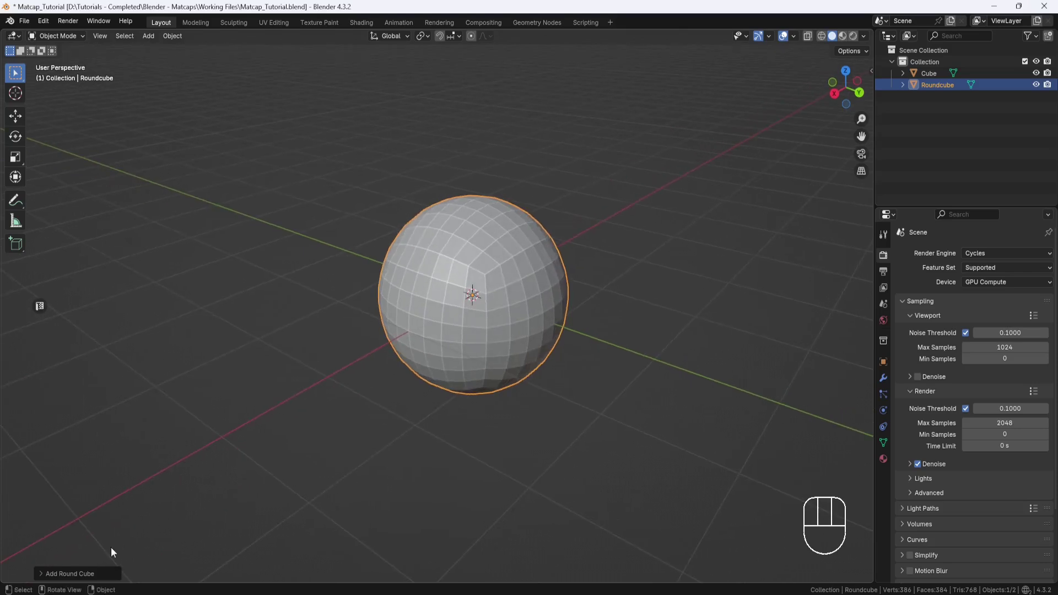
pyautogui.click(73, 575)
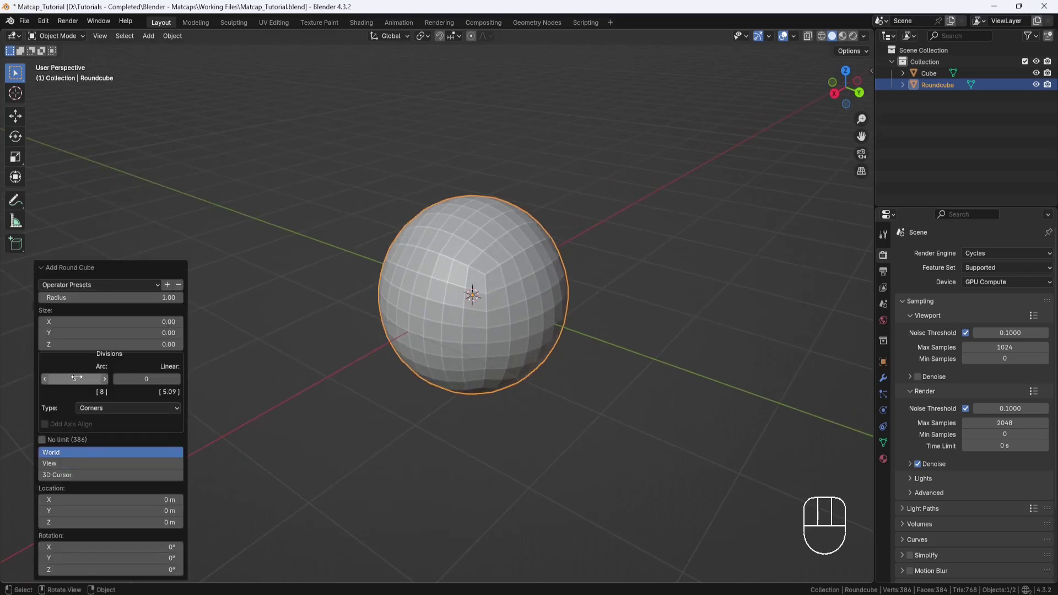
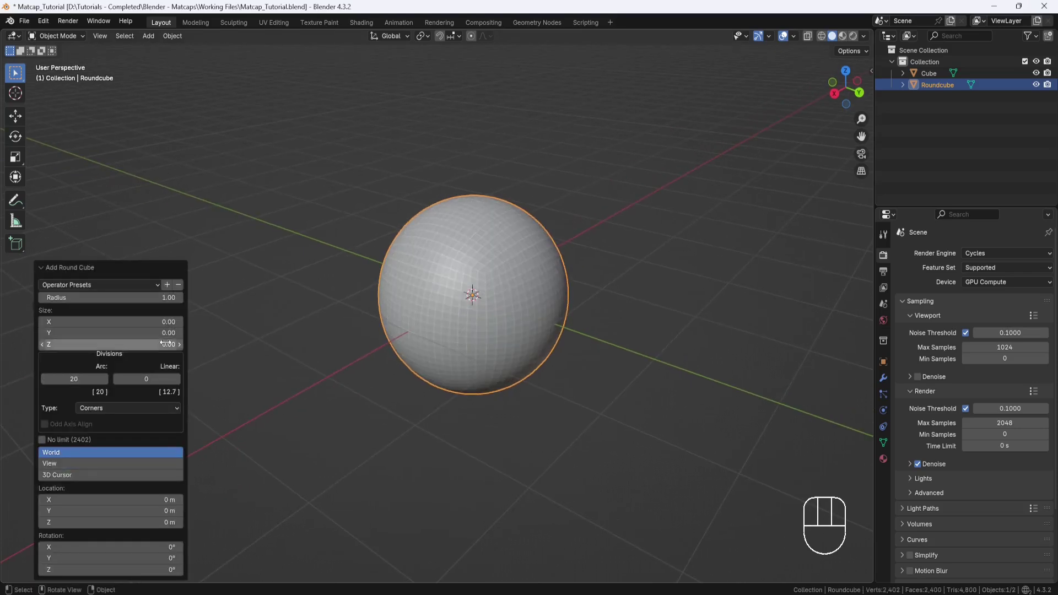
pyautogui.moveTo(339, 230); pyautogui.dragTo(314, 259)
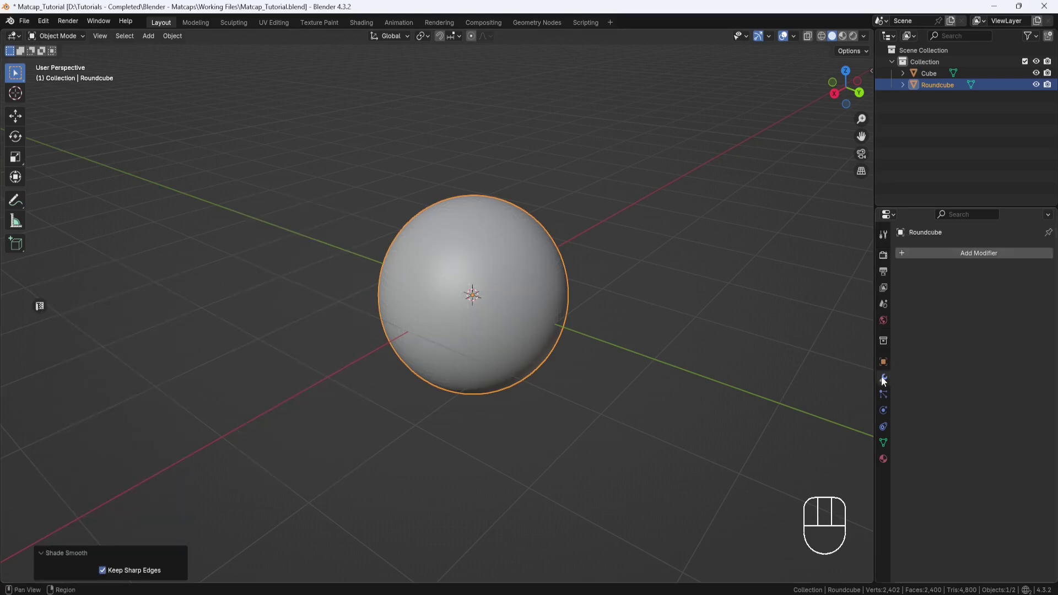
# Step: Add a Subdivision Surface modifier (viewport 1, render 2) to the Roundcube and inspect it
pyautogui.moveTo(965, 256); pyautogui.dragTo(836, 448)
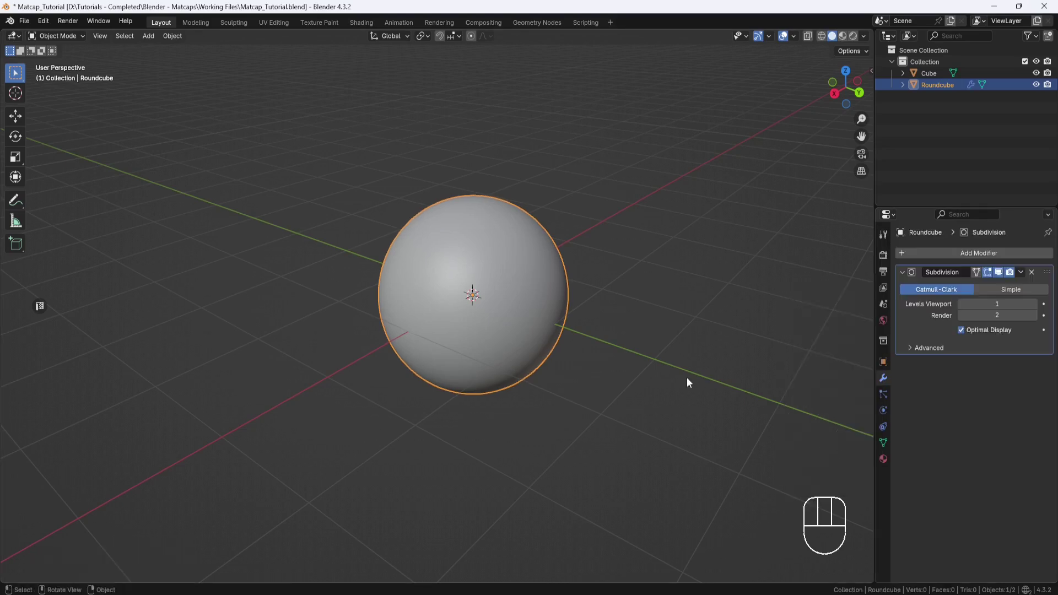
pyautogui.middleClick(600, 328)
pyautogui.moveTo(594, 282); pyautogui.dragTo(538, 323)
pyautogui.moveTo(545, 315); pyautogui.dragTo(533, 317)
pyautogui.moveTo(533, 314); pyautogui.dragTo(504, 289)
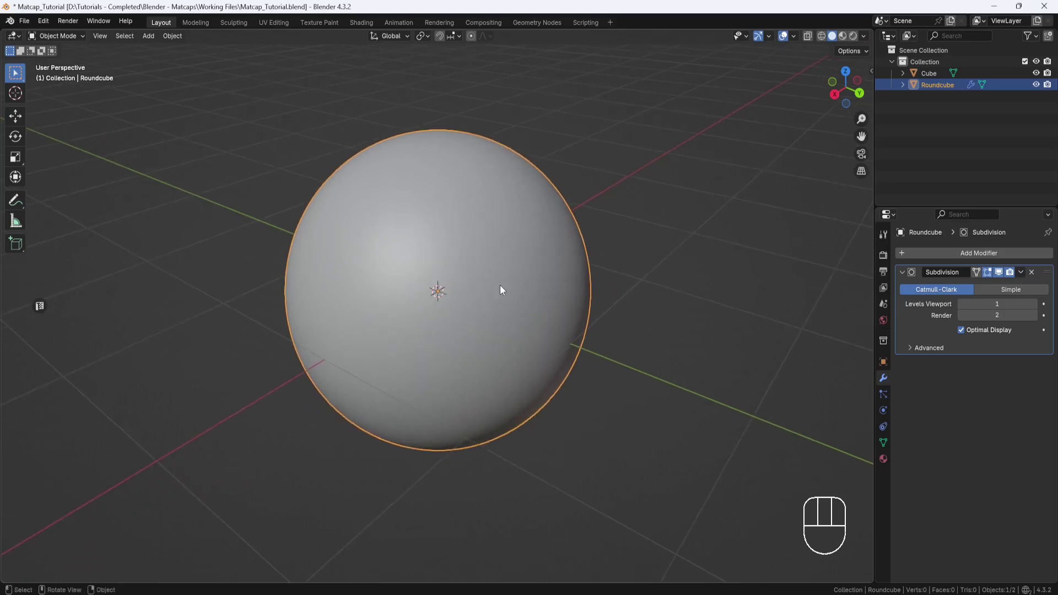
# Step: Add a camera and align it to the top view so it looks straight down on the sphere
pyautogui.press('KP_7')
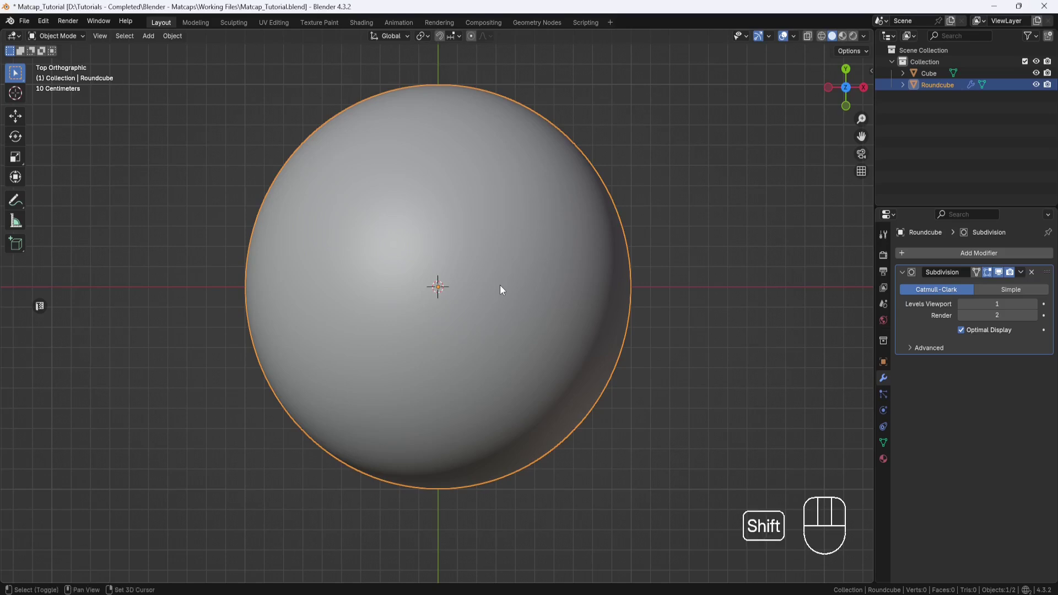
pyautogui.press('shift+a')
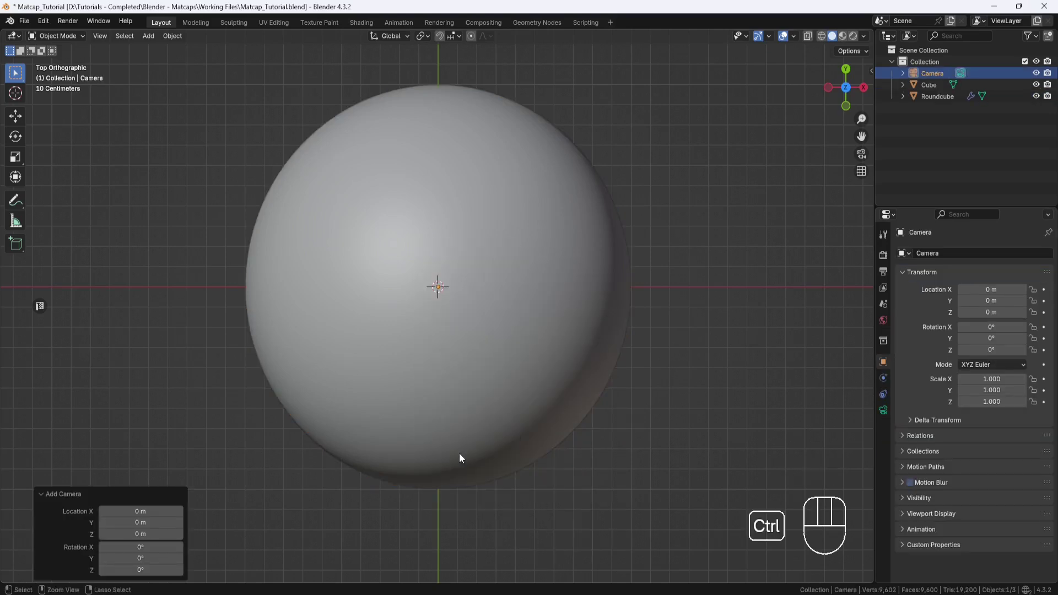
pyautogui.press('ctrl+alt+KP_0')
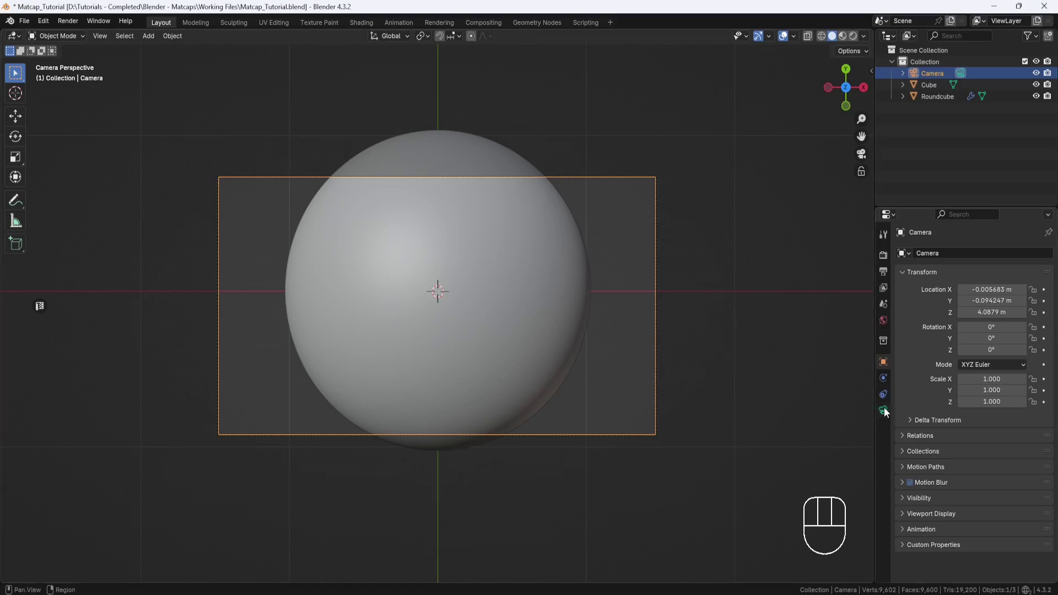
# Step: Switch the camera's lens type to Orthographic in its data properties
pyautogui.click(888, 412)
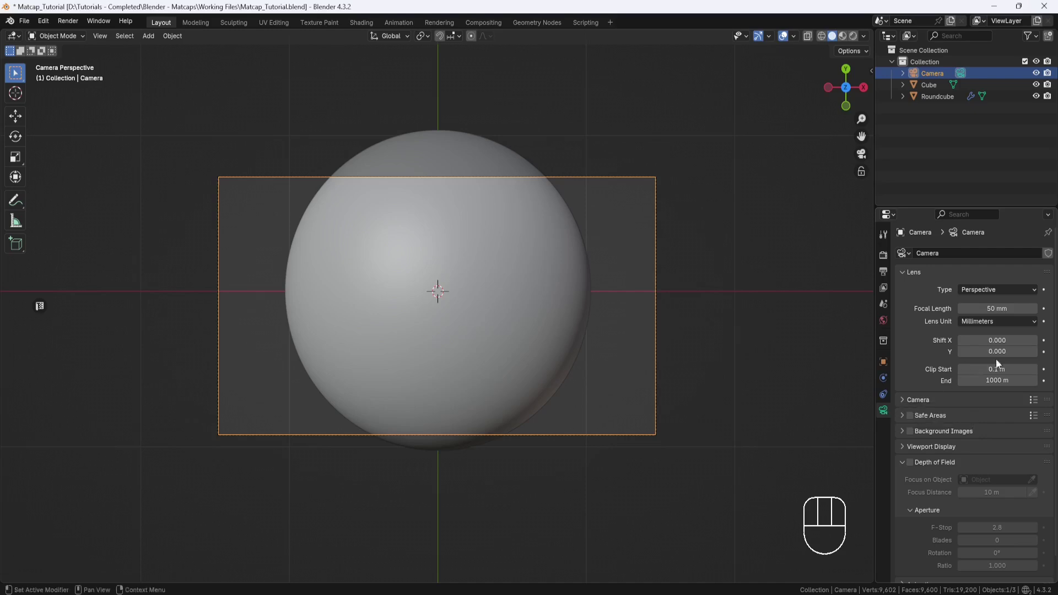
pyautogui.moveTo(1038, 293); pyautogui.dragTo(997, 323)
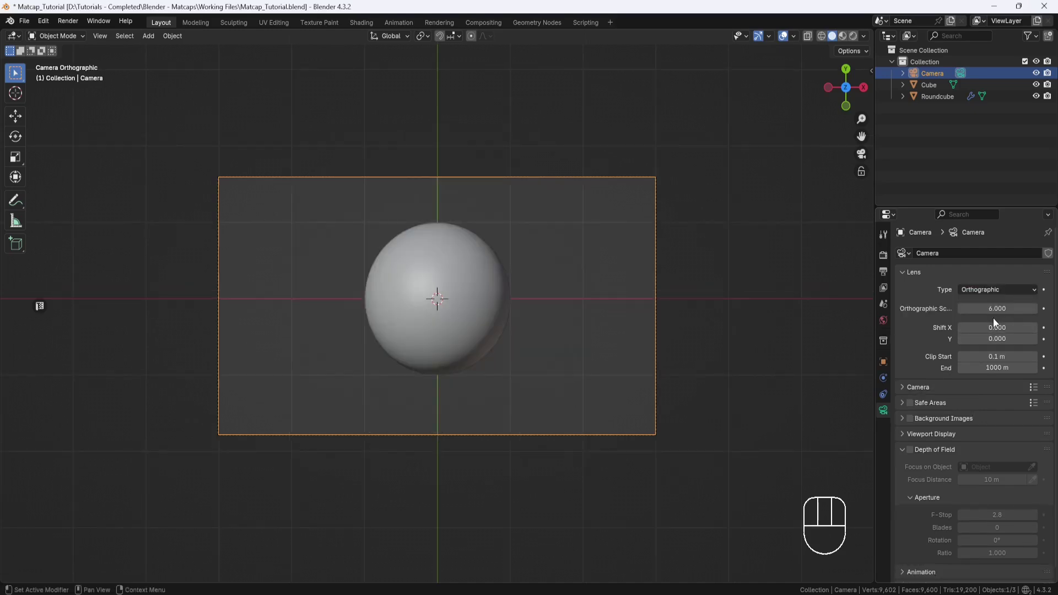
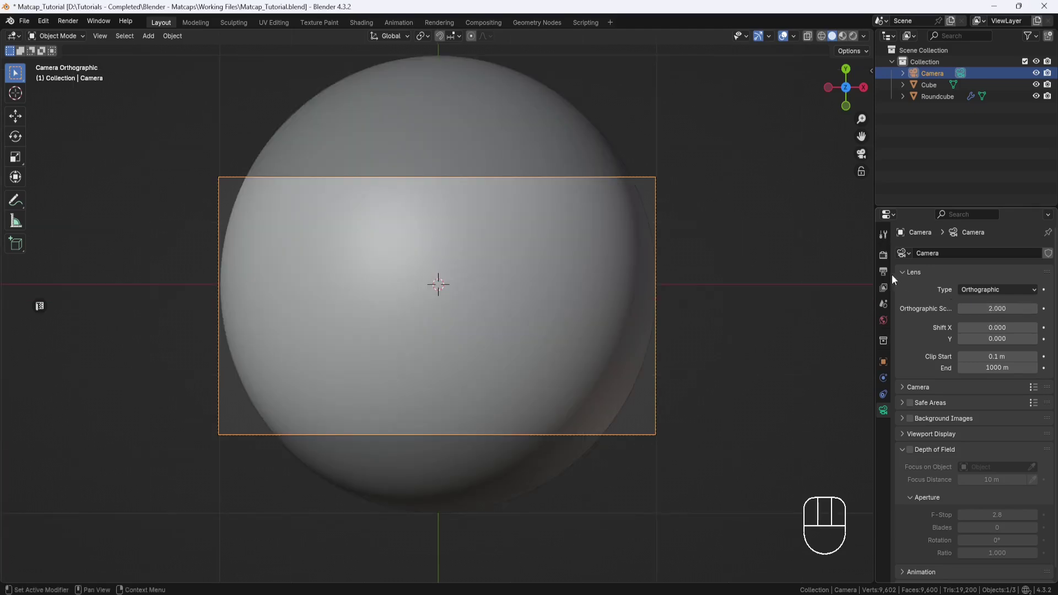
# Step: Show the Output properties to set the render resolution to 1024 × 1024 px
pyautogui.click(888, 278)
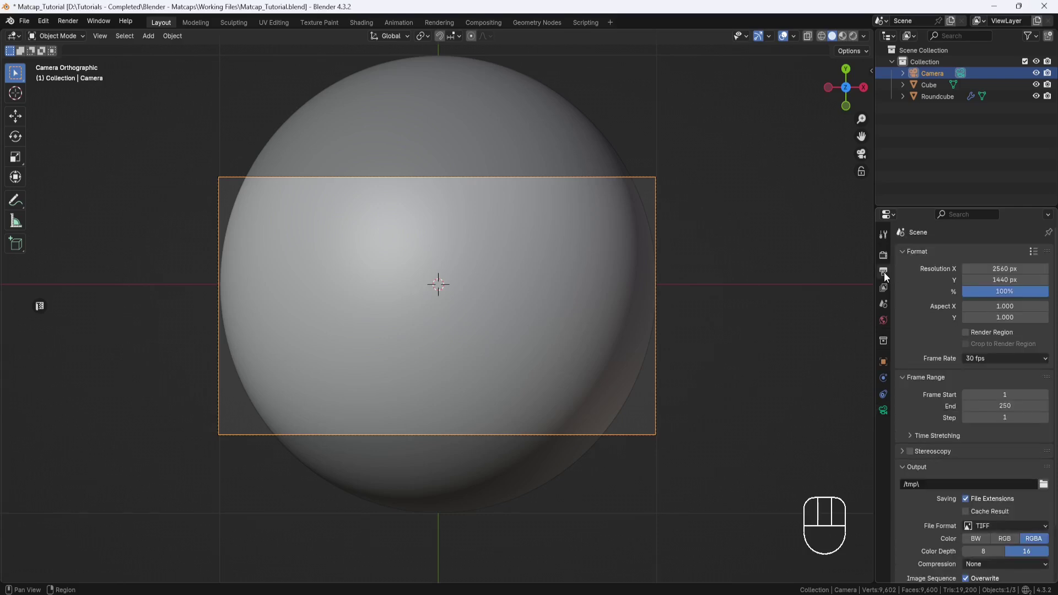
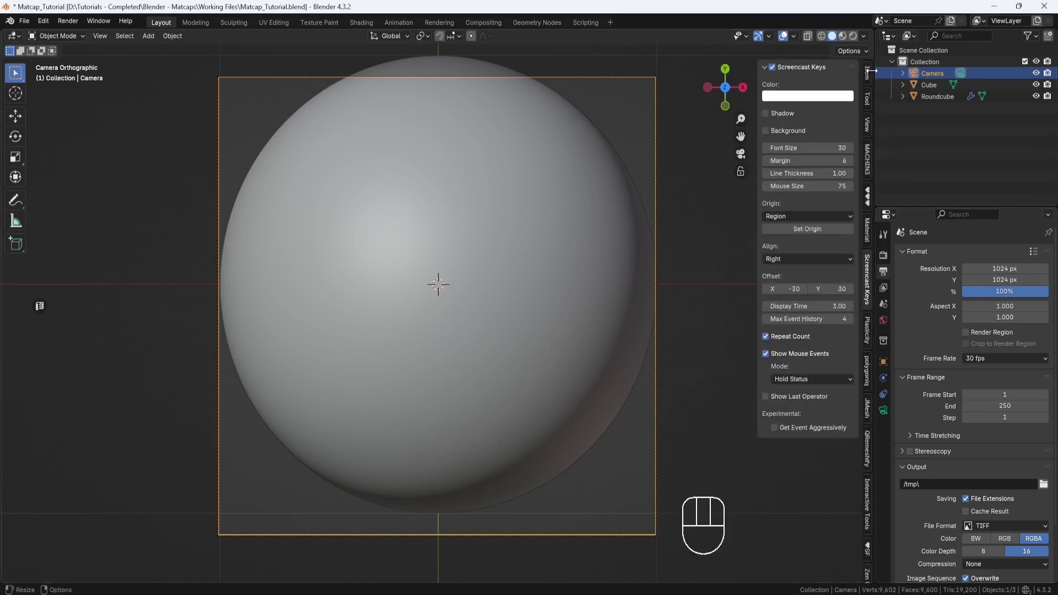
# Step: Zero the camera's X and Y location in the sidebar Item panel
pyautogui.click(869, 80)
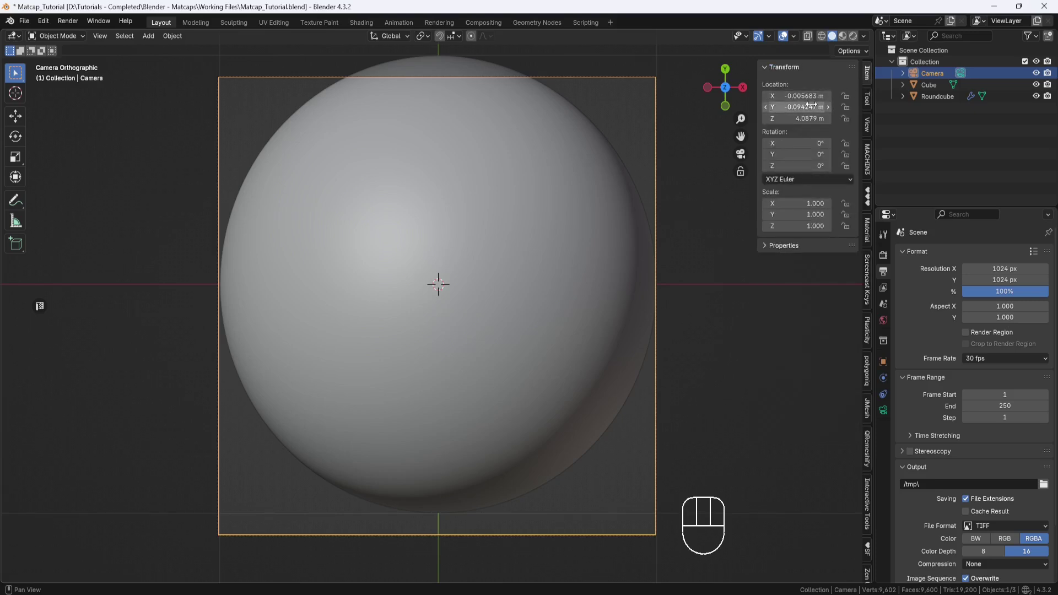
pyautogui.click(438, 278)
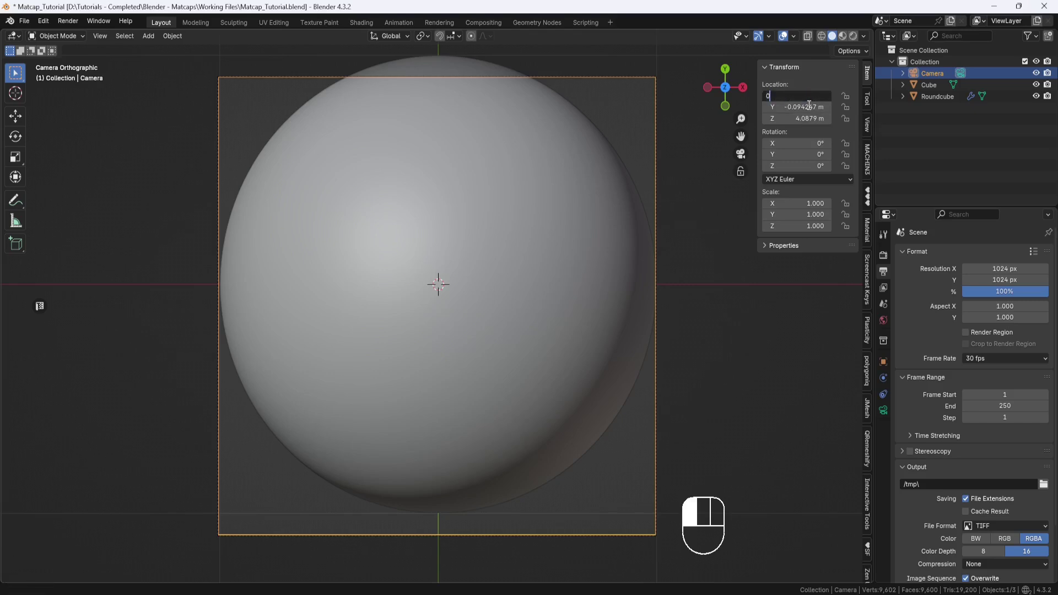
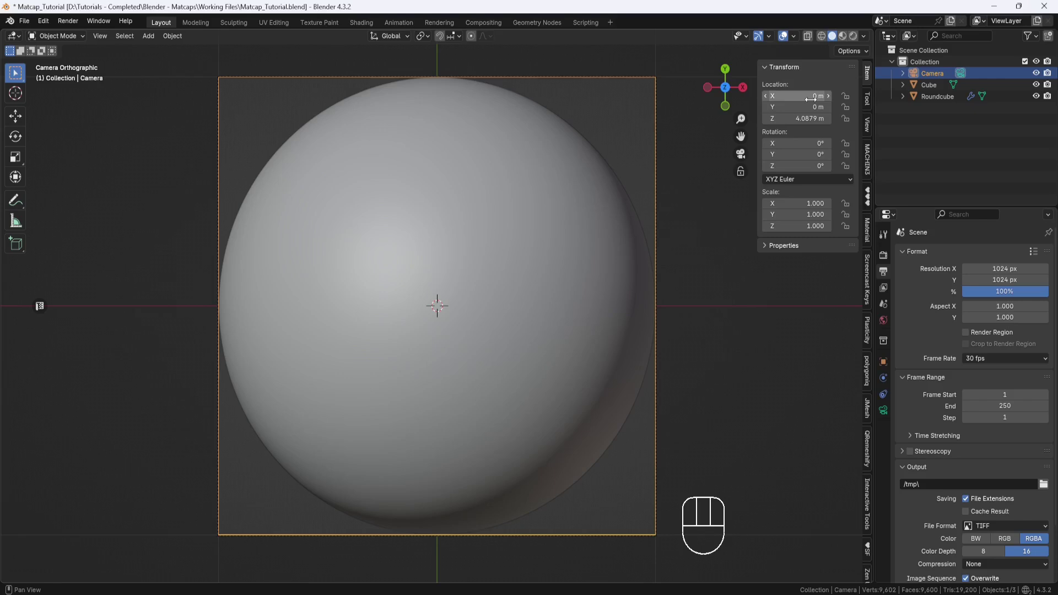
# Step: Scale the Roundcube to 1.004 so its edge meets the square camera frame
pyautogui.moveTo(464, 102); pyautogui.dragTo(427, 471)
pyautogui.moveTo(422, 211); pyautogui.dragTo(431, 339)
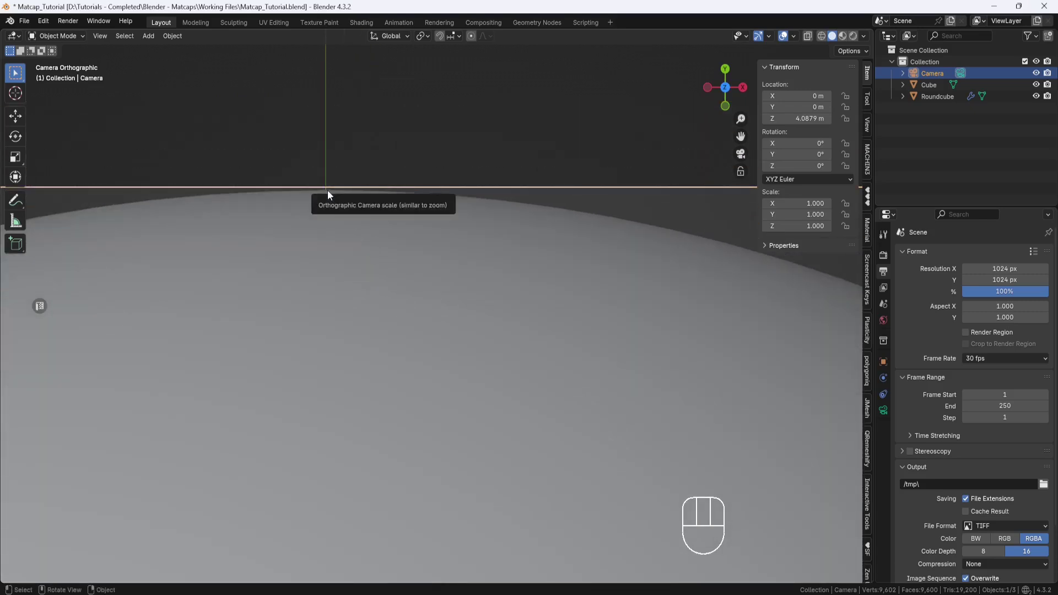
pyautogui.moveTo(404, 292); pyautogui.dragTo(370, 148)
pyautogui.click(391, 228)
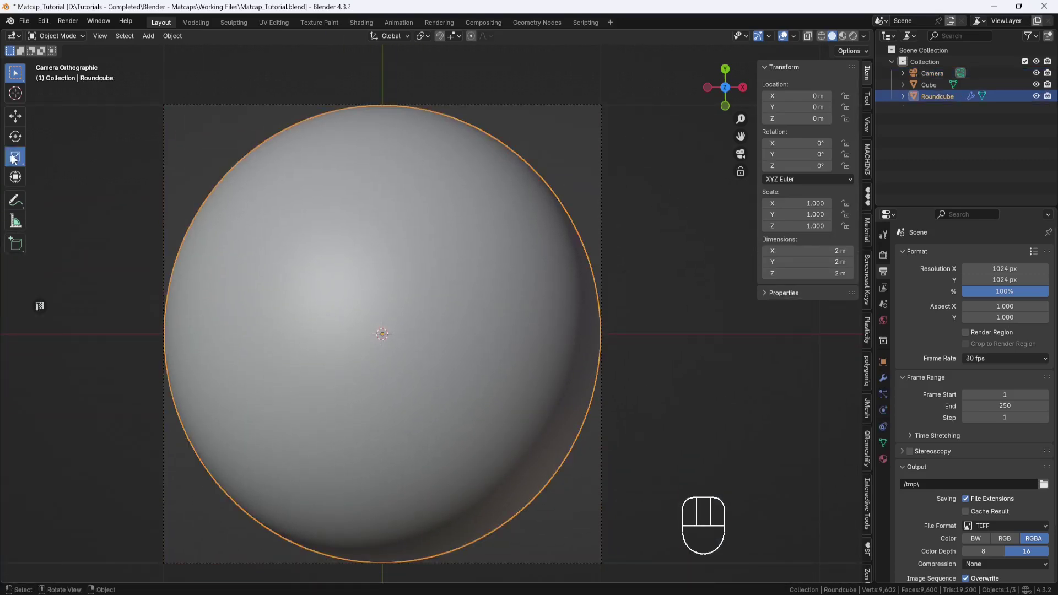
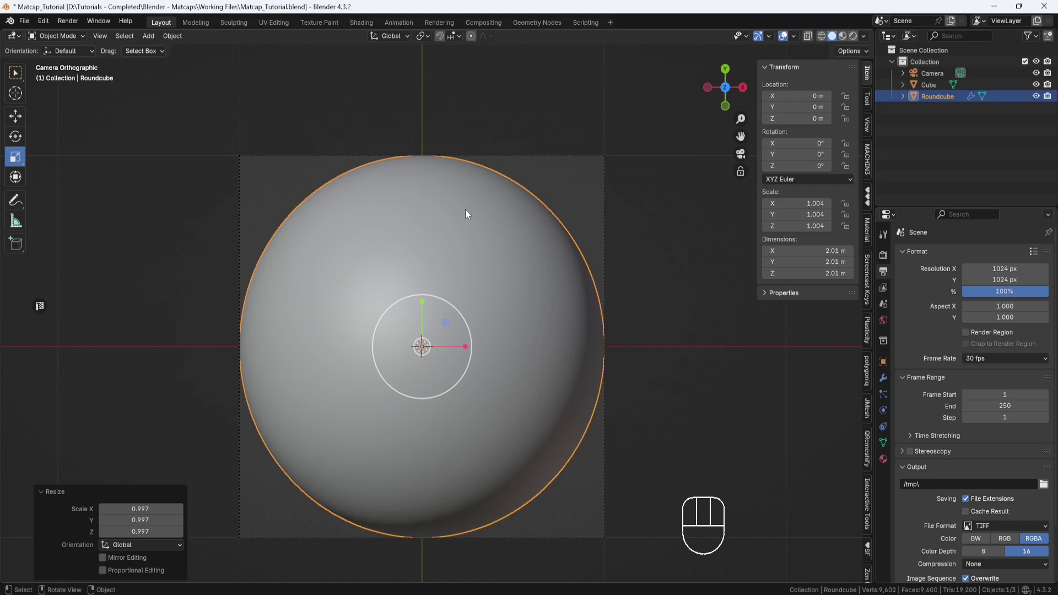
pyautogui.moveTo(476, 196); pyautogui.dragTo(473, 151)
# Step: Leave camera view for a perspective overview framing the camera above the sphere
pyautogui.press('KP_0')
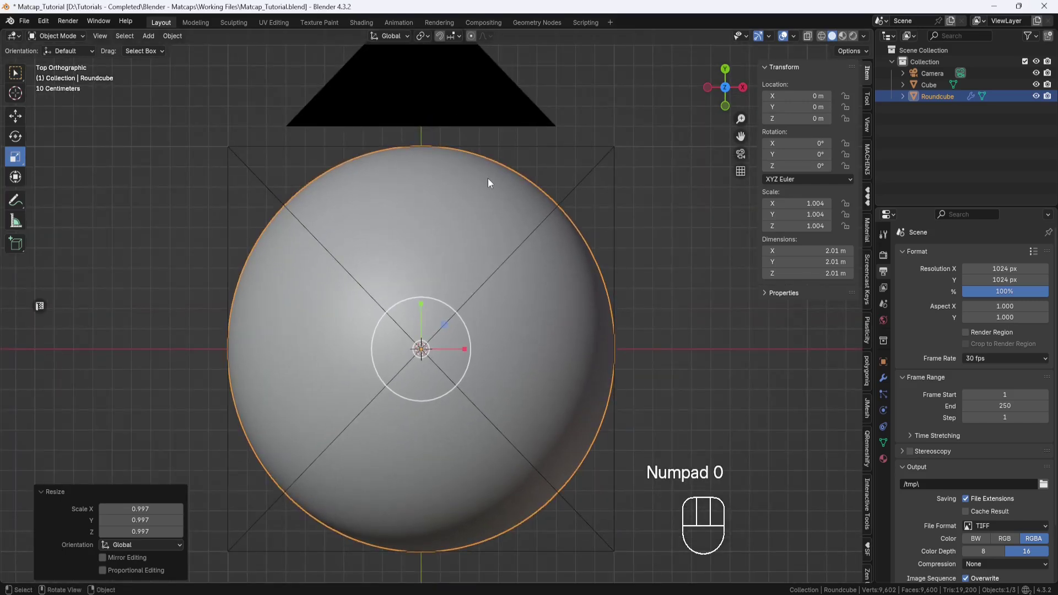
pyautogui.moveTo(582, 284); pyautogui.dragTo(555, 240)
pyautogui.moveTo(546, 280); pyautogui.dragTo(484, 213)
pyautogui.moveTo(491, 212); pyautogui.dragTo(477, 312)
pyautogui.moveTo(485, 305); pyautogui.dragTo(497, 283)
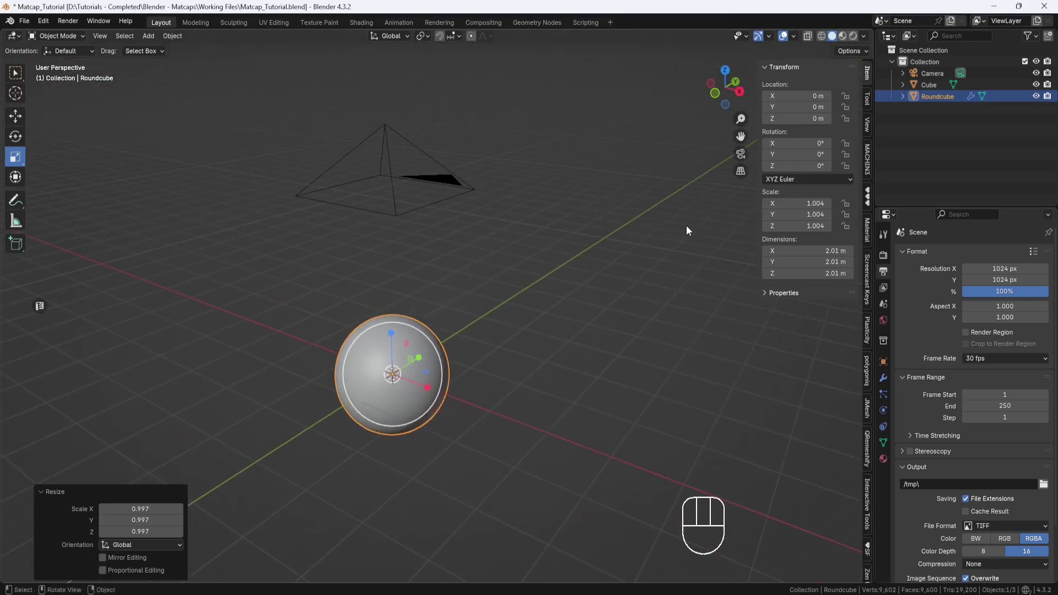
# Step: Split the viewport so the right view looks through the camera in Rendered shading
pyautogui.press('n')
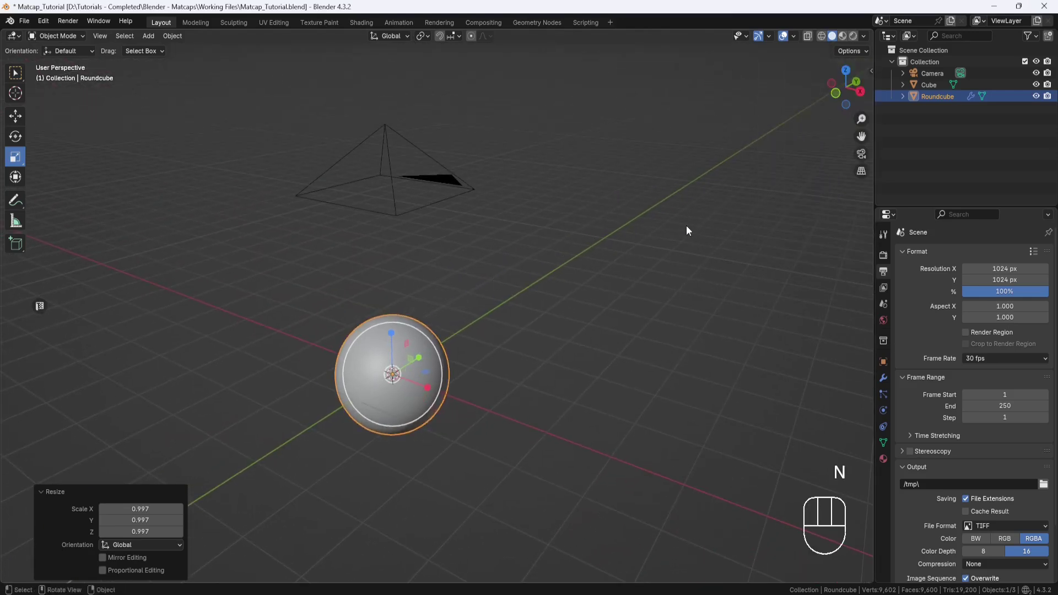
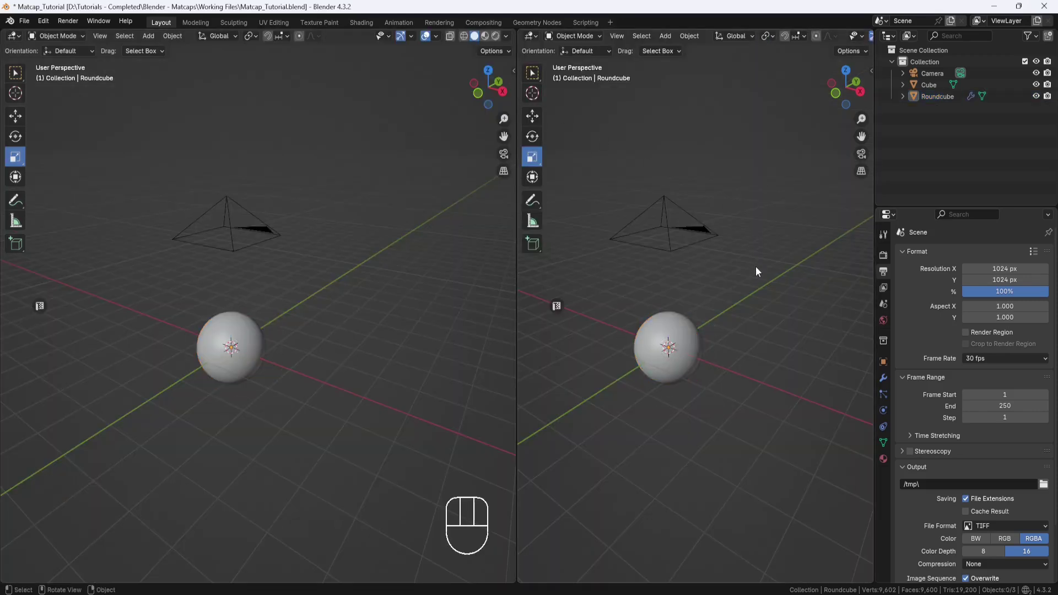
pyautogui.press('KP_0')
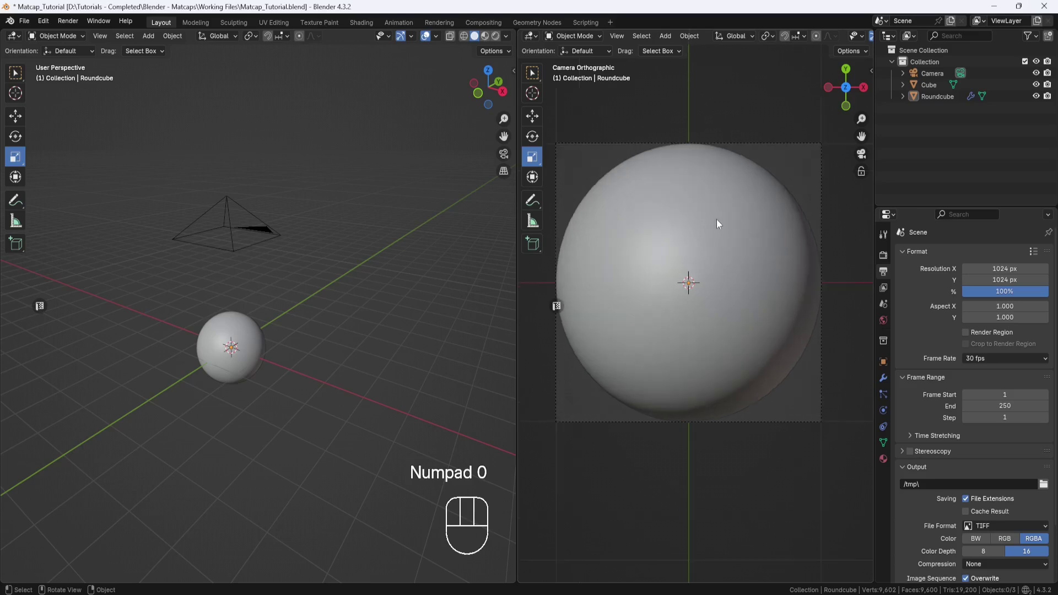
pyautogui.moveTo(727, 257); pyautogui.dragTo(729, 272)
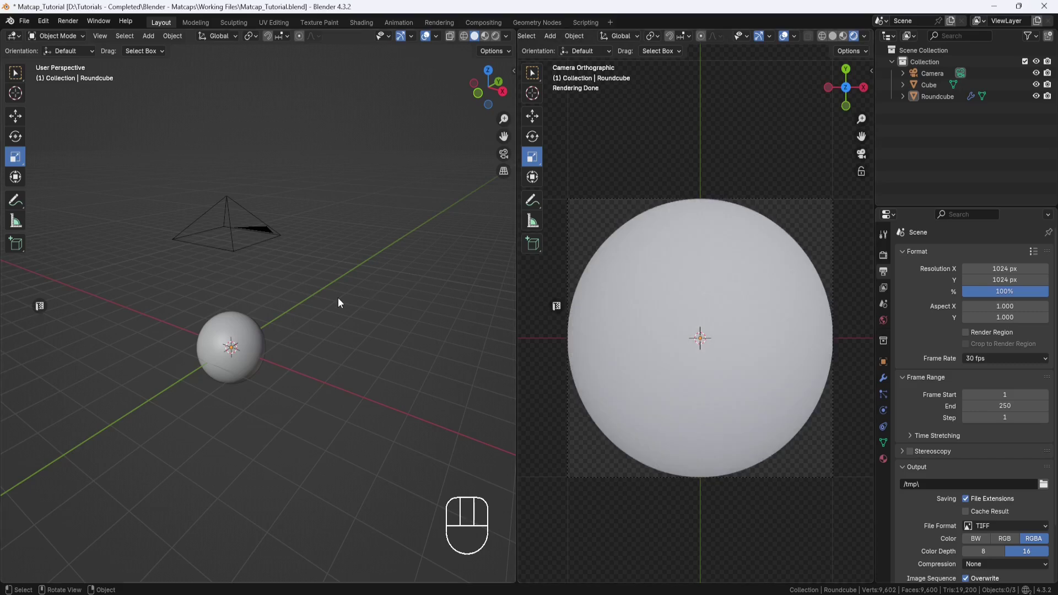
# Step: Add an area light 2.39 m above the sphere and scale it to 3.834
pyautogui.press('shift+a')
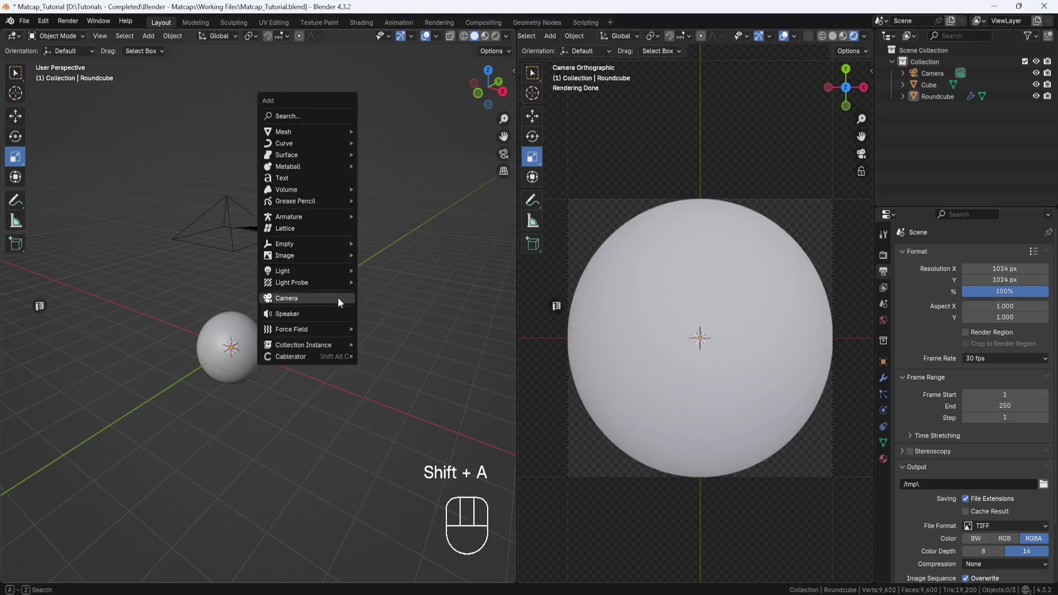
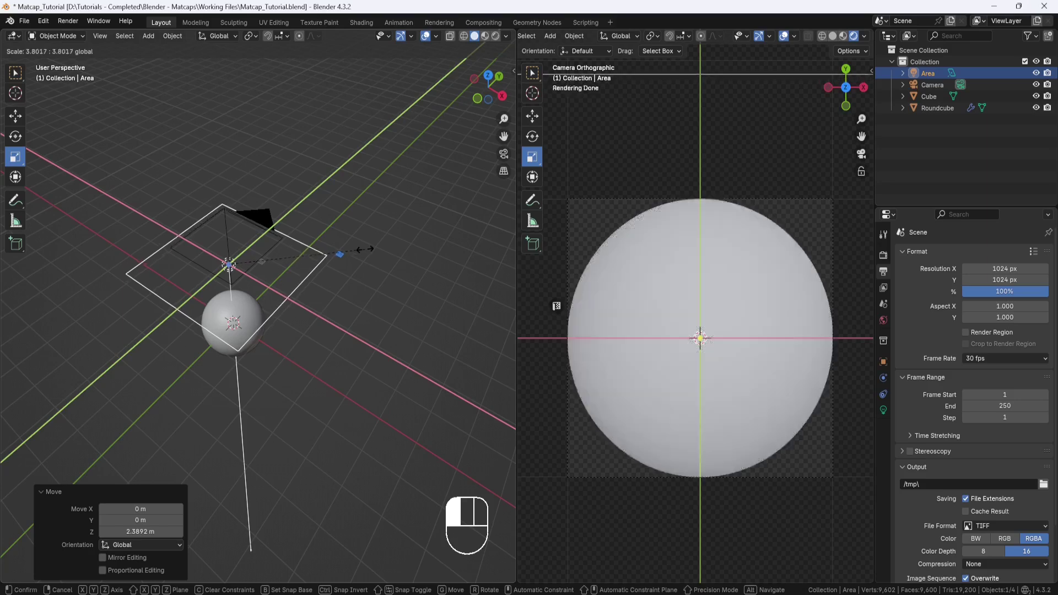
pyautogui.moveTo(365, 334); pyautogui.dragTo(368, 304)
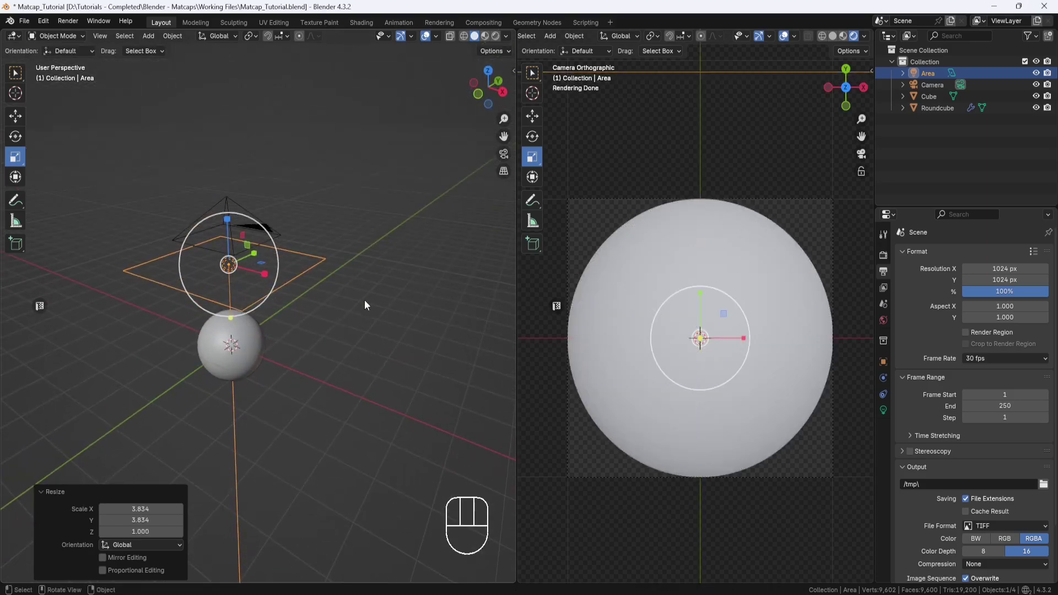
# Step: Change the area light's Shape from Square to Disk in its light settings
pyautogui.click(885, 415)
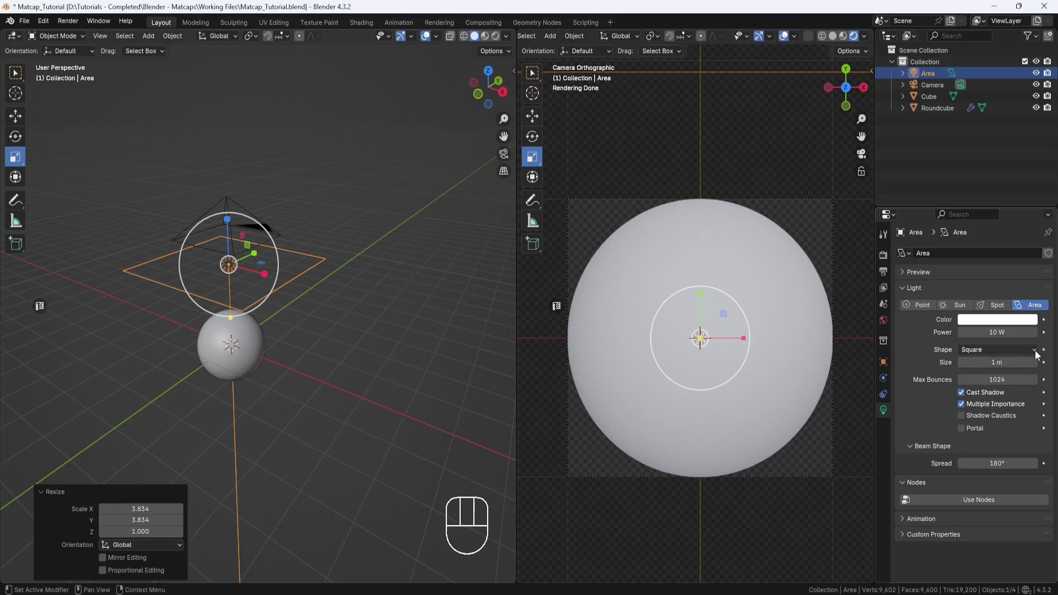
pyautogui.moveTo(1037, 354); pyautogui.dragTo(987, 393)
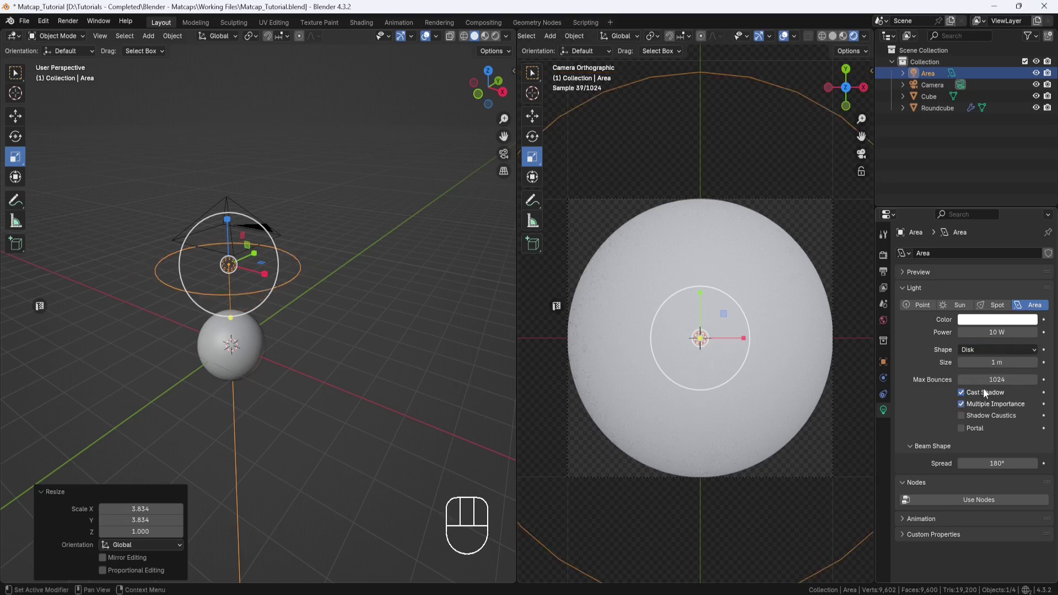
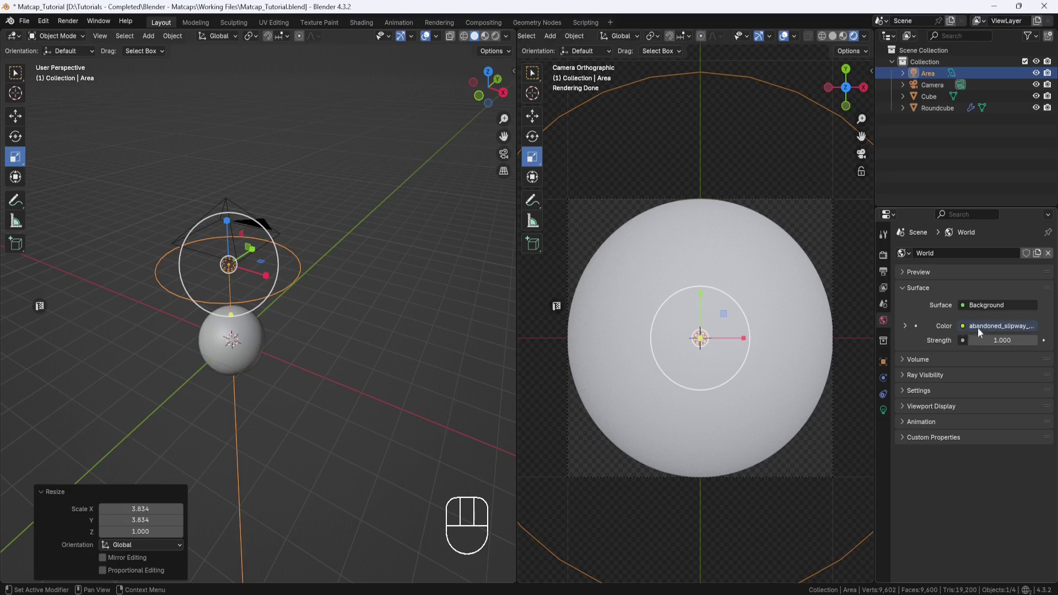
# Step: Drag the World background colour down to black (#000000)
pyautogui.moveTo(994, 329); pyautogui.dragTo(994, 356)
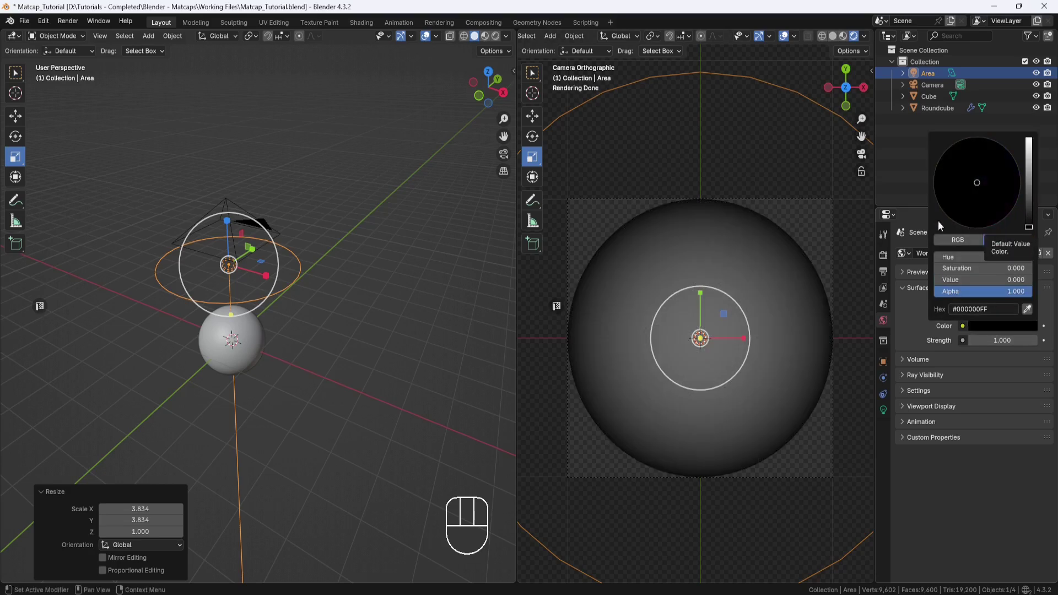
# Step: Uncheck Film > Transparent so the render background is opaque black, then return to the light's settings
pyautogui.click(887, 259)
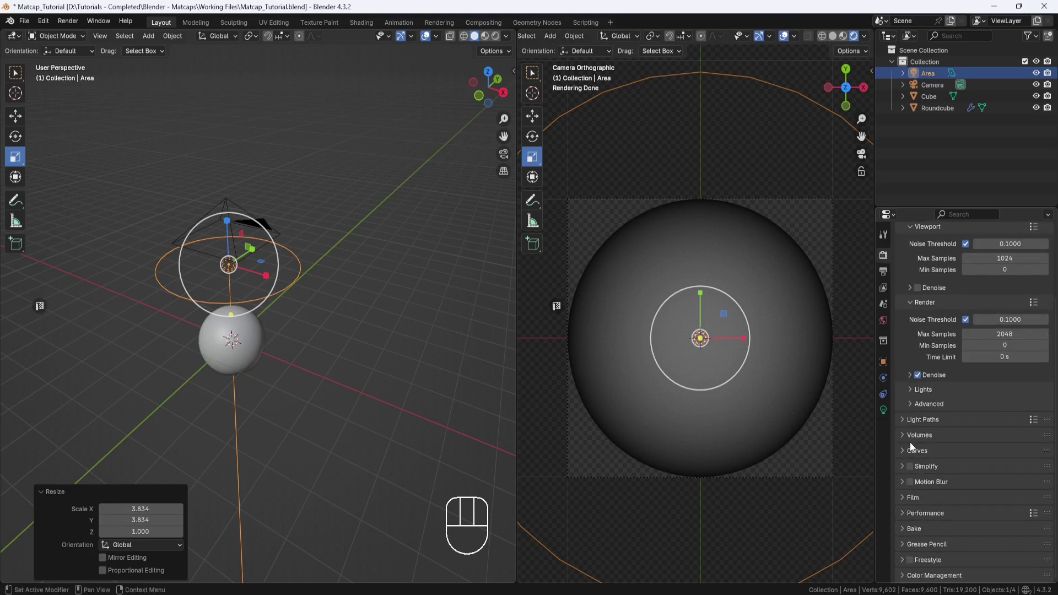
pyautogui.click(907, 503)
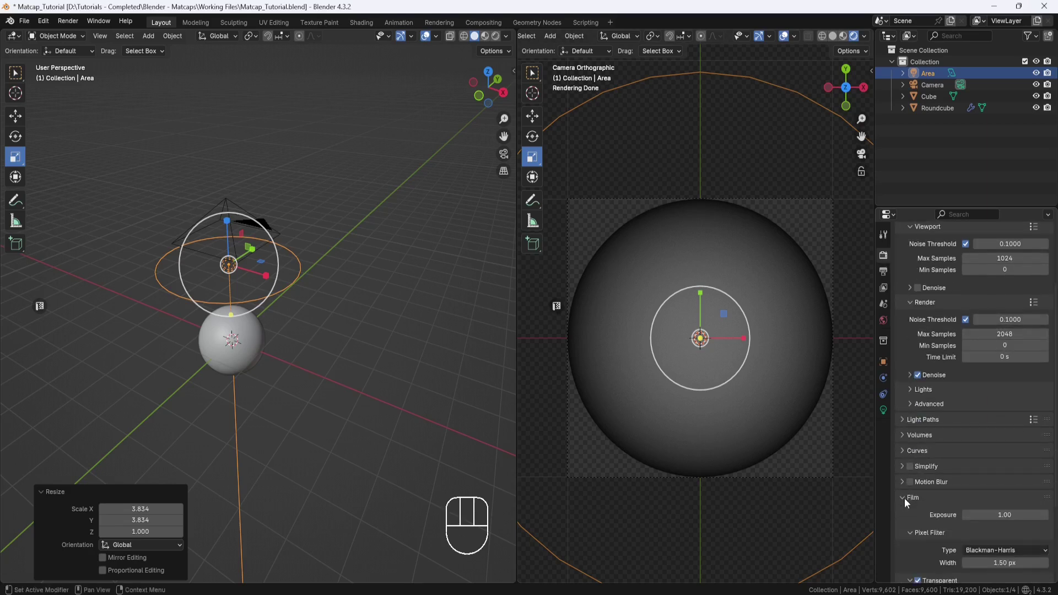
pyautogui.click(921, 470)
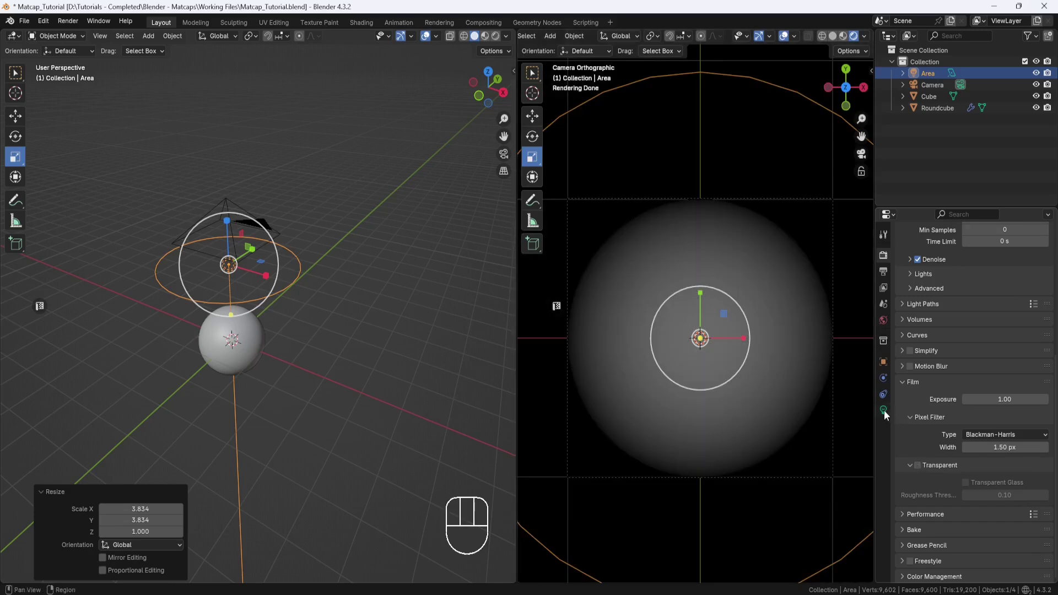
pyautogui.click(888, 416)
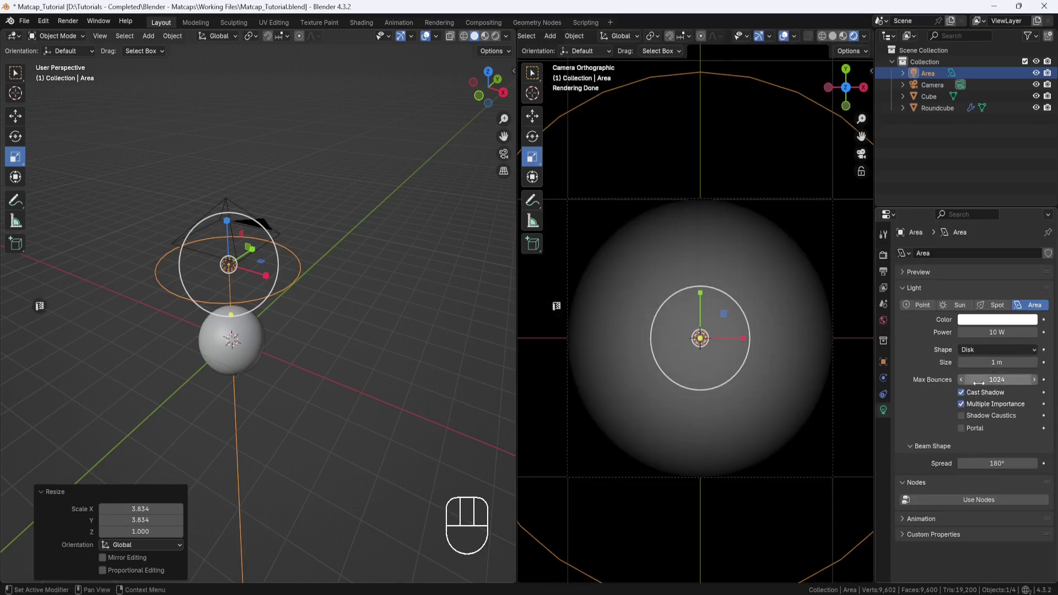
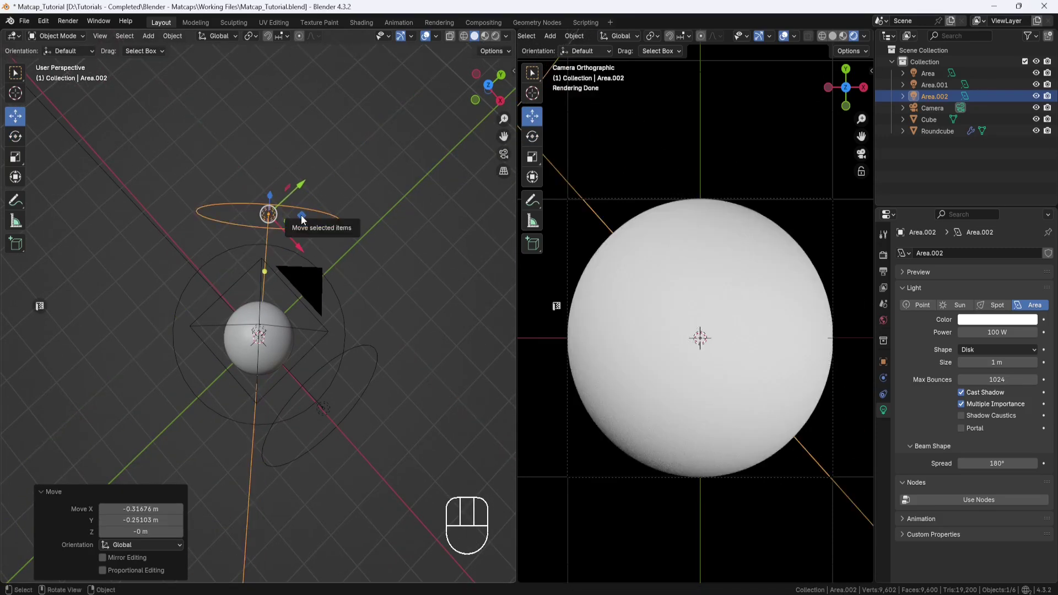
# Step: Move a duplicated disk light beside the sphere and position it to the side from another view
pyautogui.moveTo(245, 315); pyautogui.dragTo(333, 227)
pyautogui.click(273, 171)
pyautogui.moveTo(329, 275); pyautogui.dragTo(319, 275)
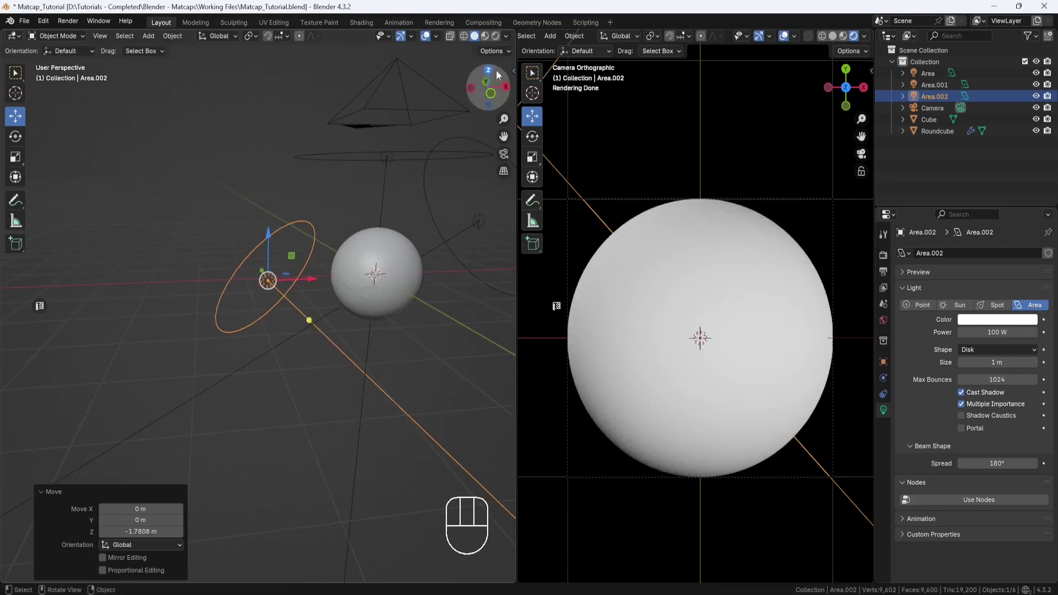
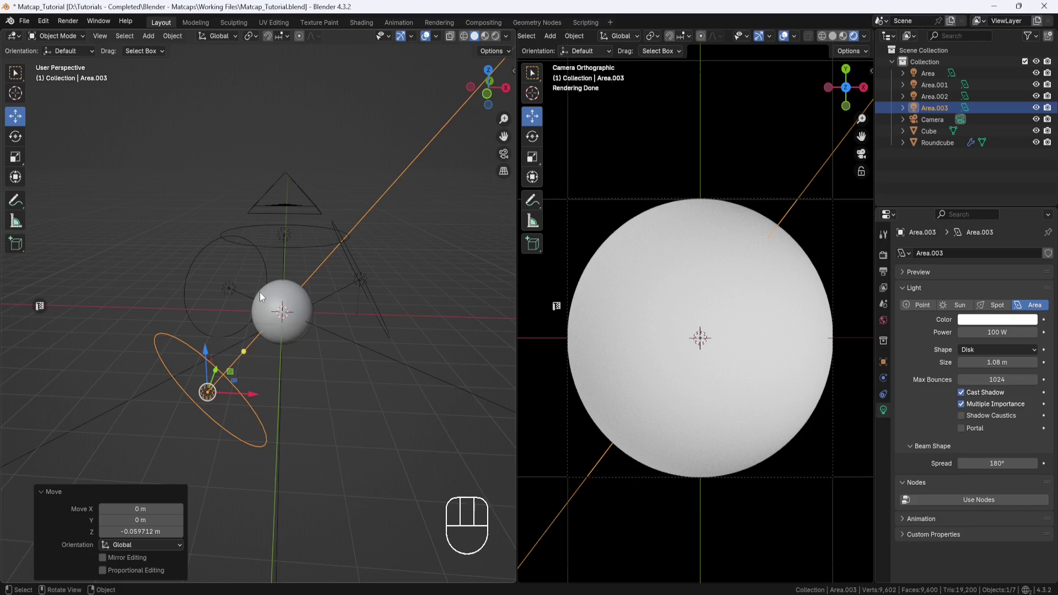
# Step: Create a new material on Roundcube and start choosing its pale blue-green Base Color
pyautogui.click(287, 338)
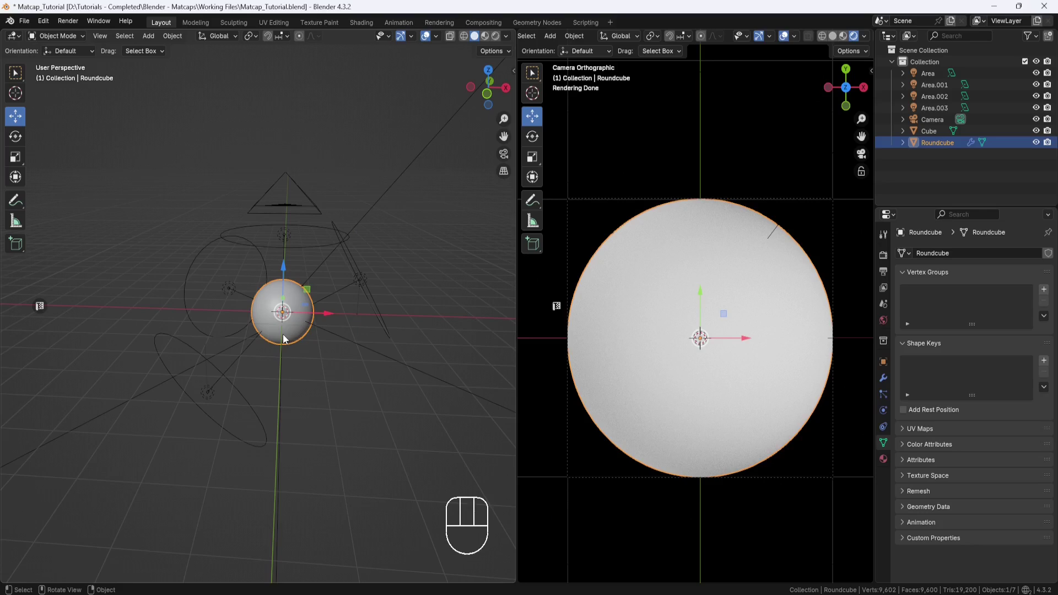
pyautogui.click(887, 464)
pyautogui.click(988, 309)
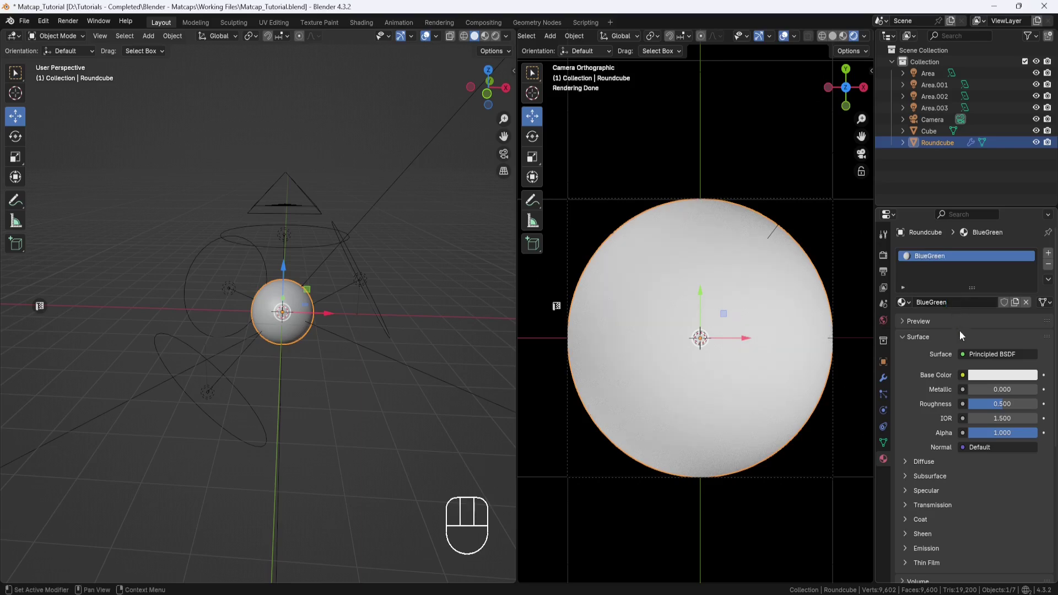
pyautogui.click(996, 380)
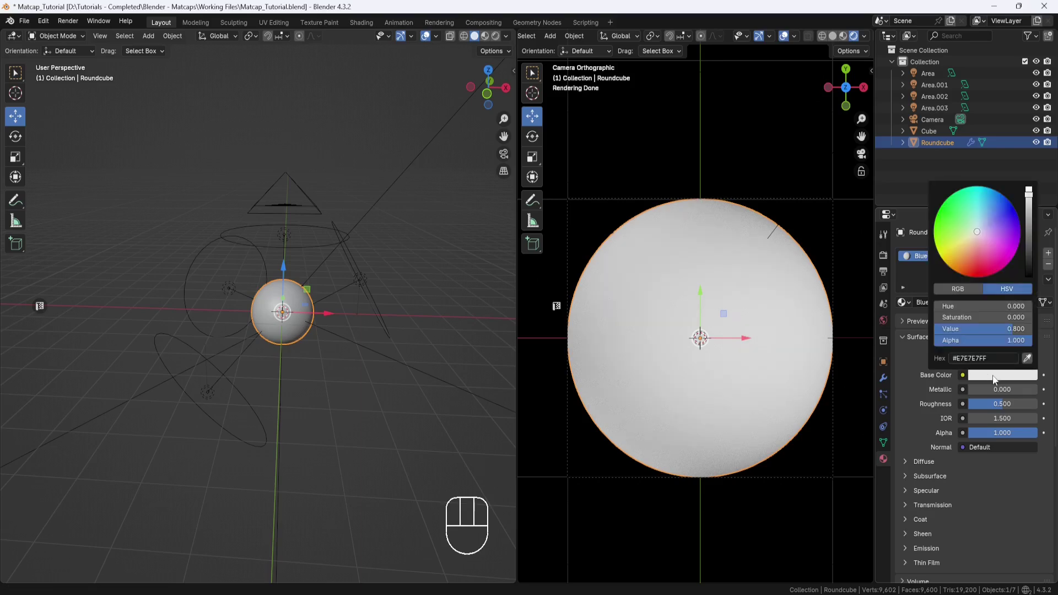
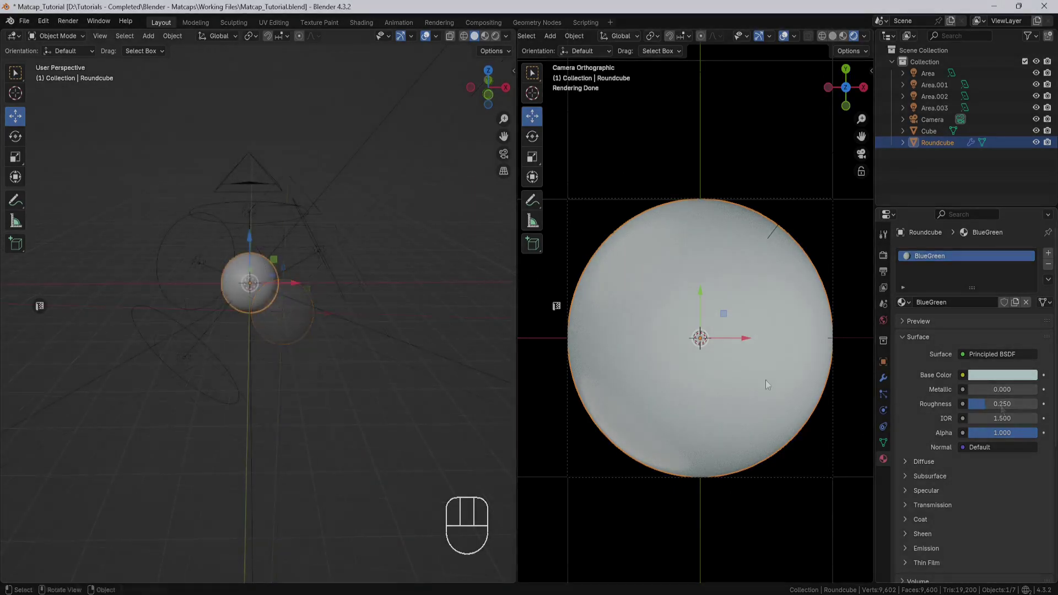
# Step: Select the top area light and give it a pale yellow colour at 200 W
pyautogui.click(257, 216)
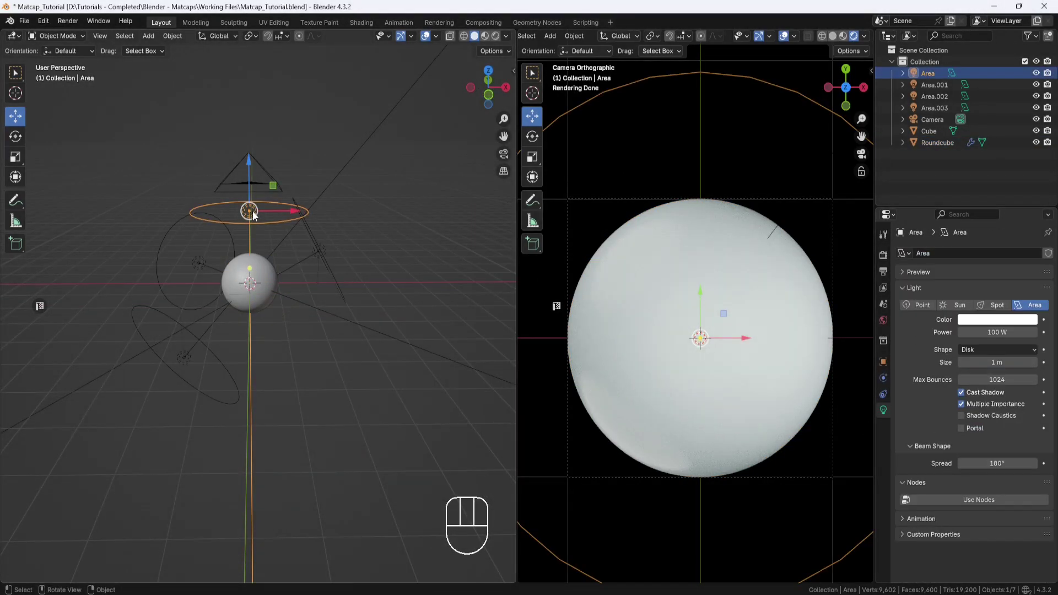
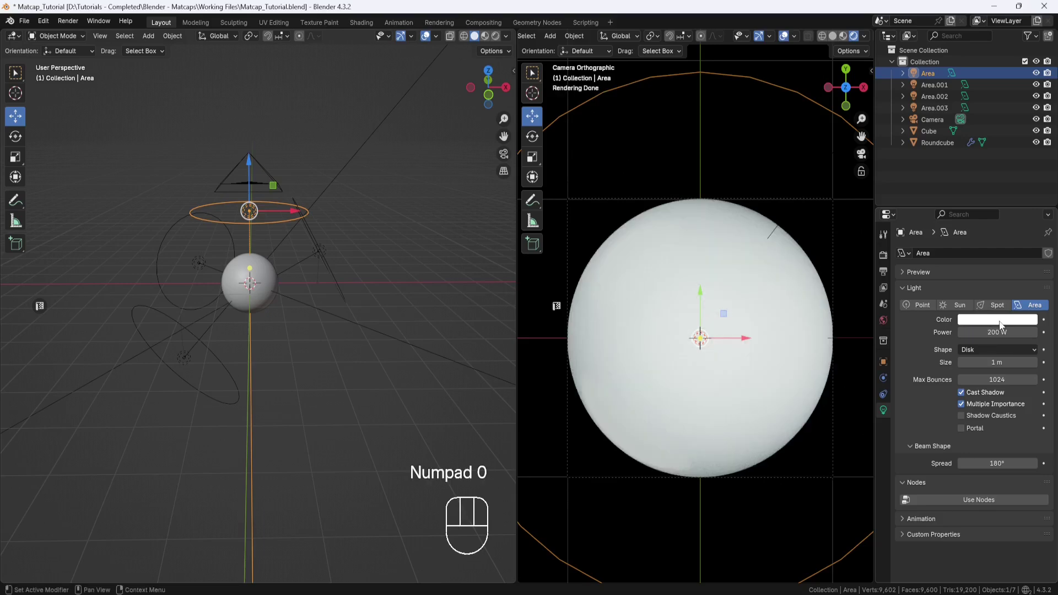
pyautogui.click(1003, 325)
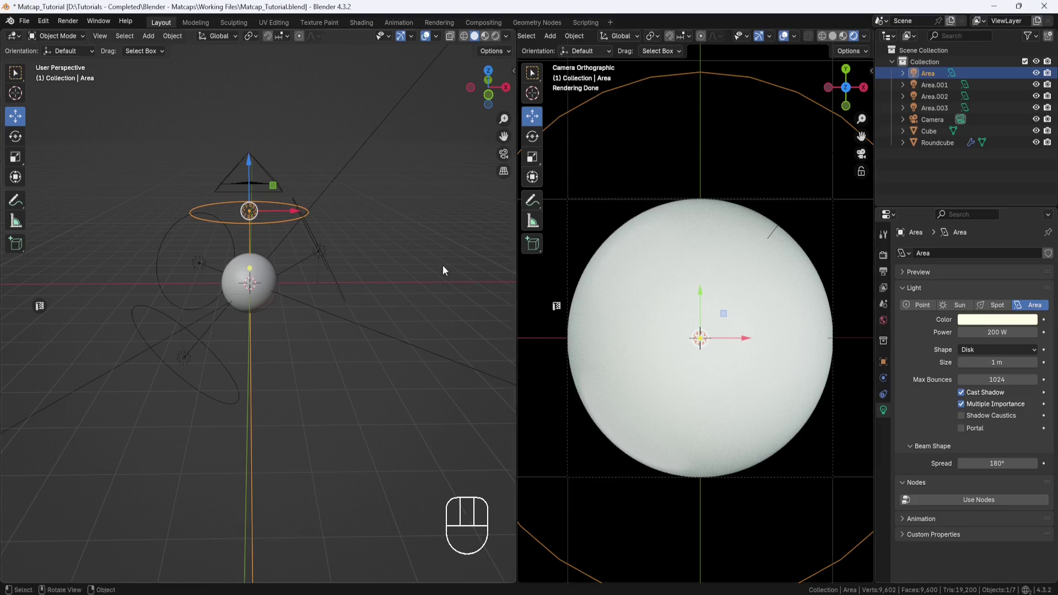
# Step: Tint Area.001 reddish and Area.003 green via their Light Color RGB fields
pyautogui.click(327, 253)
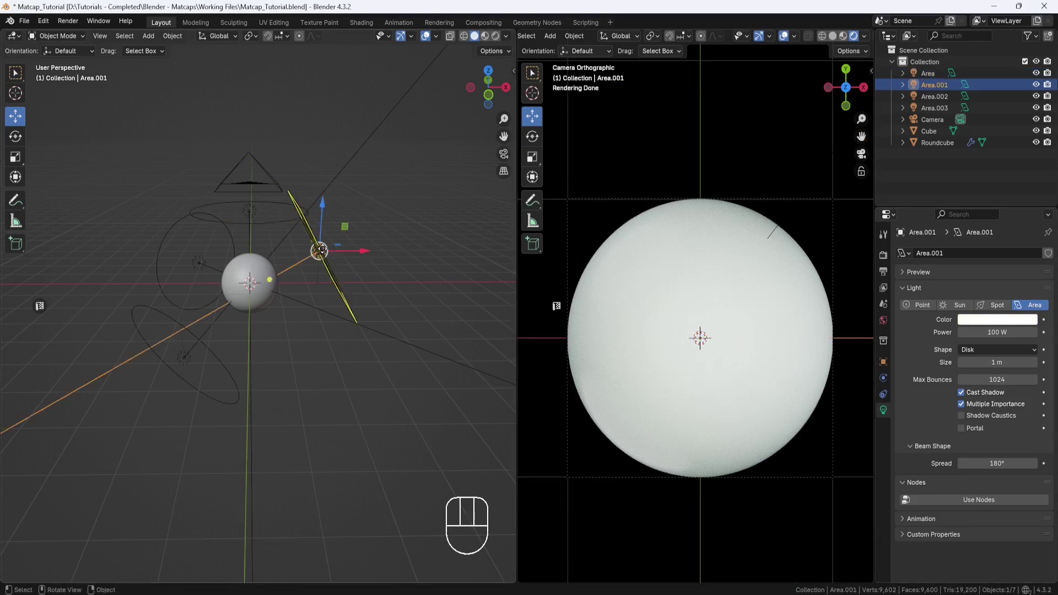
pyautogui.click(979, 325)
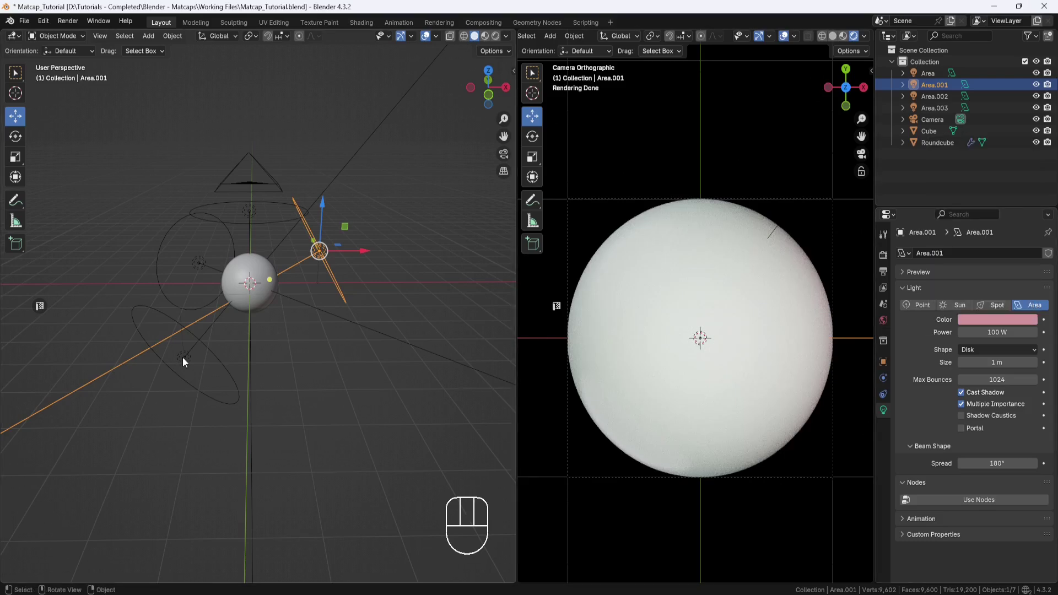
pyautogui.click(186, 362)
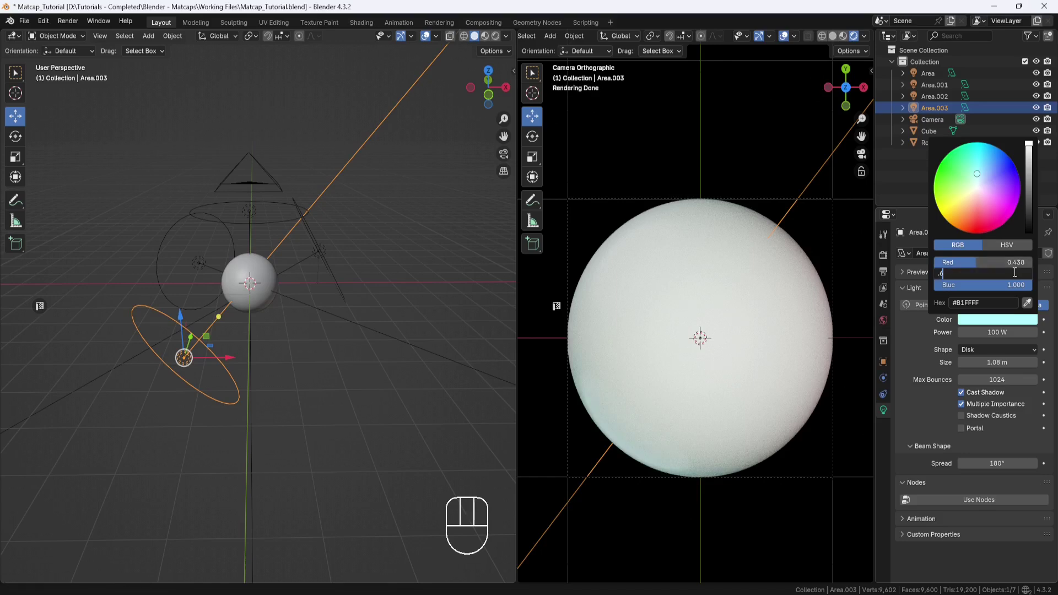
pyautogui.press('KP_7')
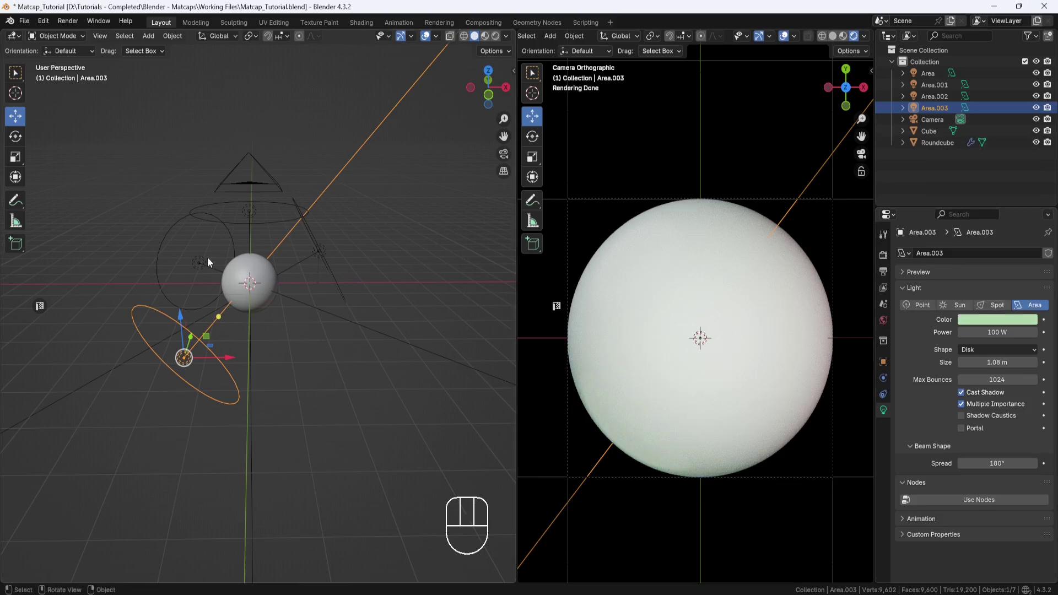
# Step: Give Area.002 a blue-violet colour by lowering its red amount
pyautogui.click(204, 266)
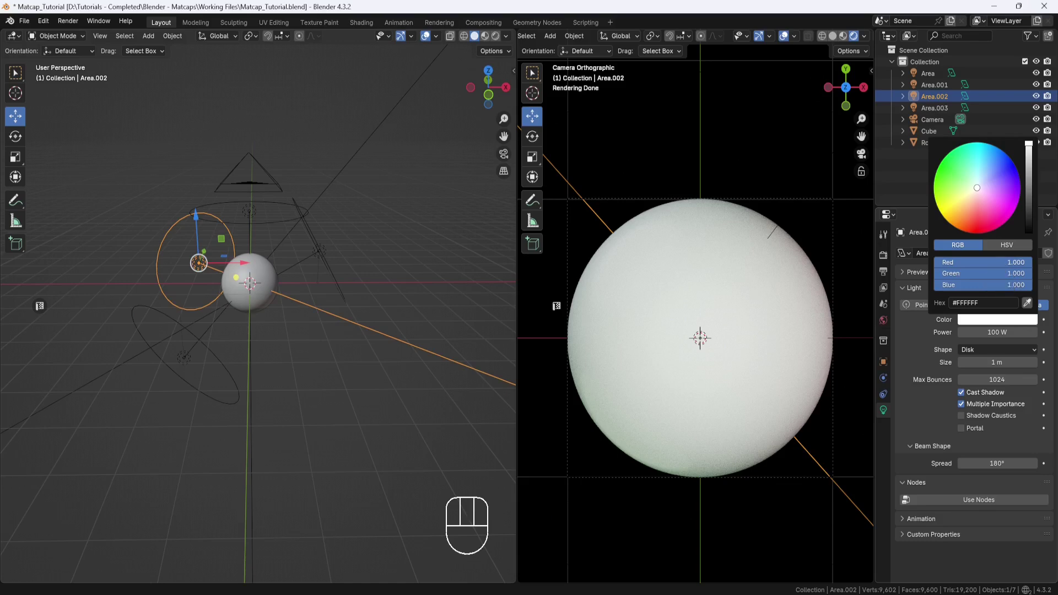
pyautogui.press('KP_8')
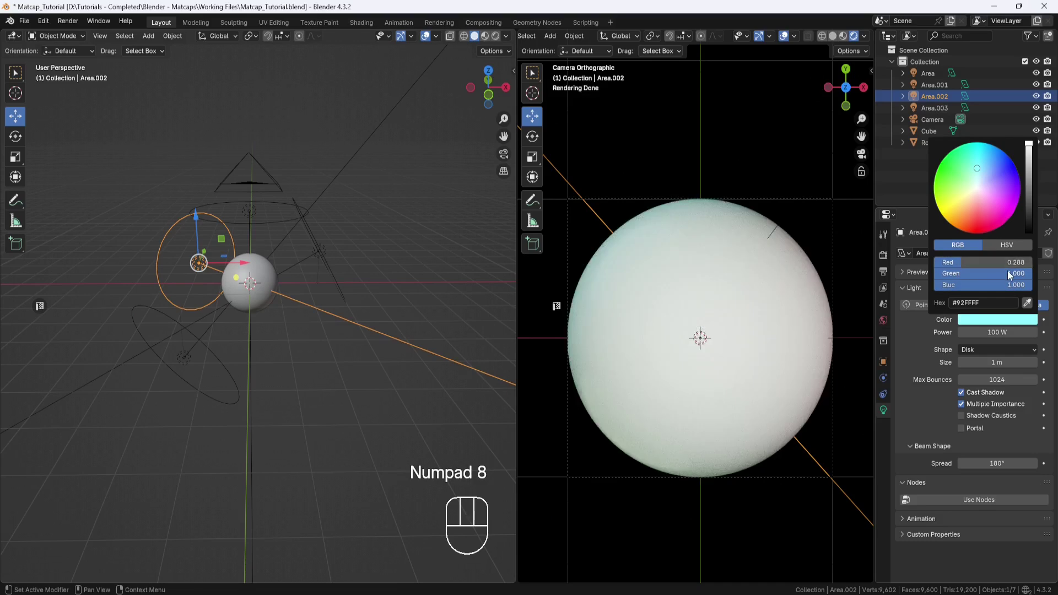
pyautogui.press('KP_2')
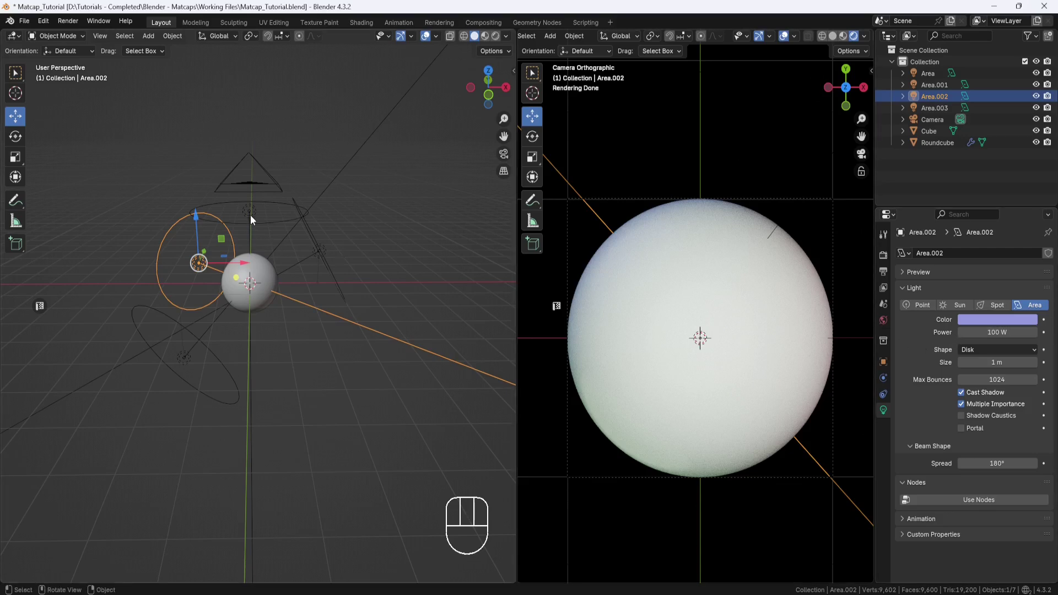
# Step: Duplicate the top light as Area.004, scale it to 0.685 and shift it to the sphere's left edge
pyautogui.press('shift+d')
pyautogui.click(253, 166)
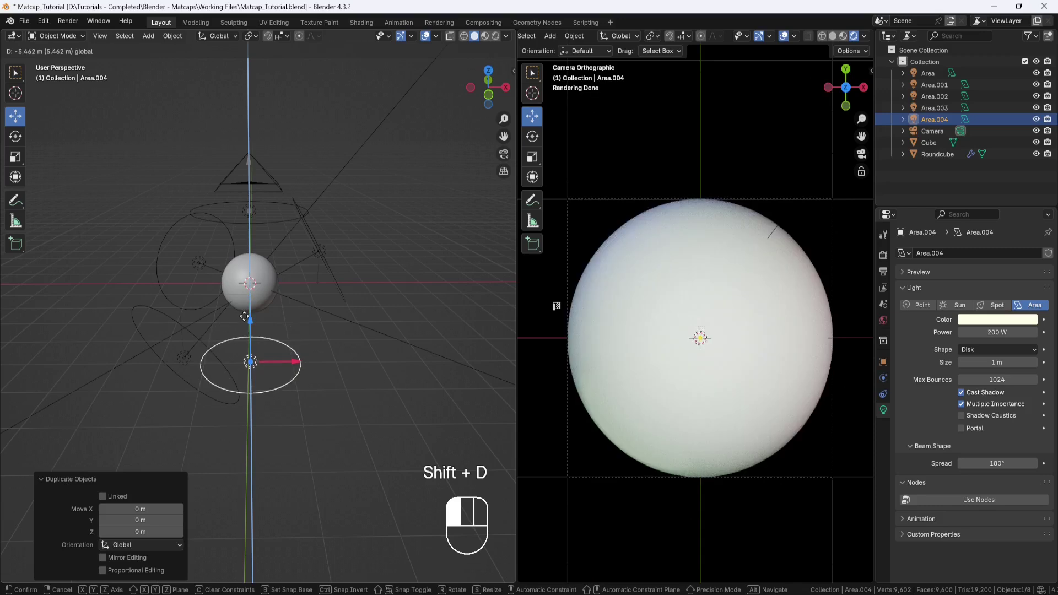
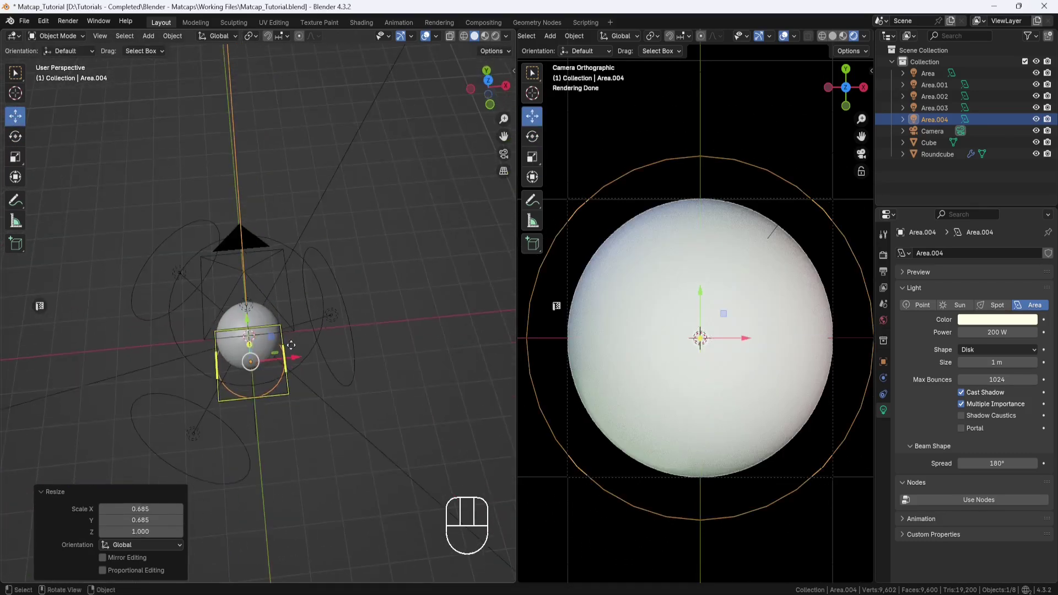
pyautogui.moveTo(299, 362); pyautogui.dragTo(273, 355)
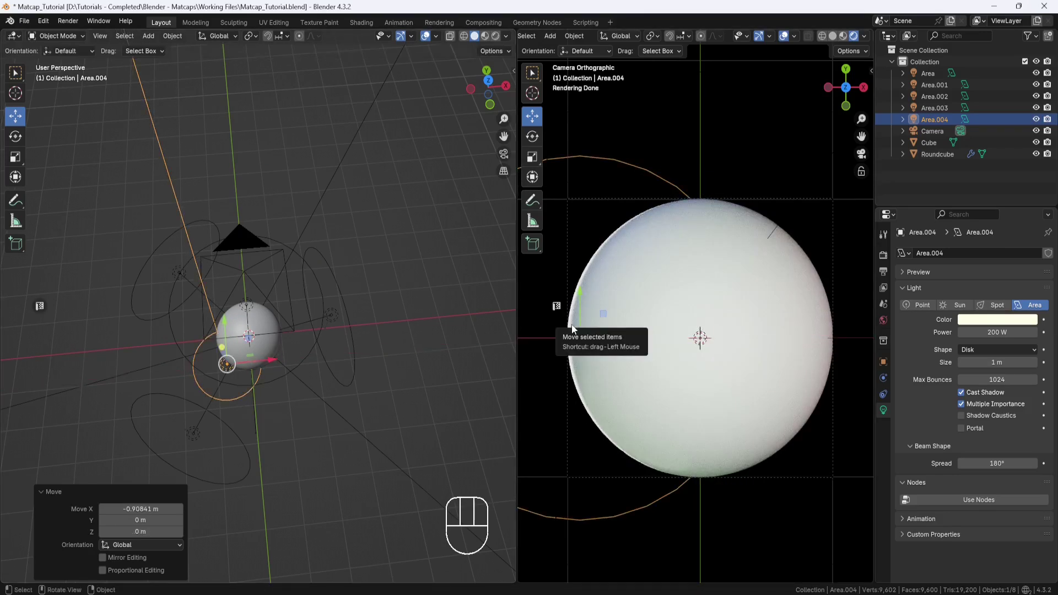
# Step: Lower Area.004's red value to 0.736 and continue entering the orange RGB colour
pyautogui.click(1009, 324)
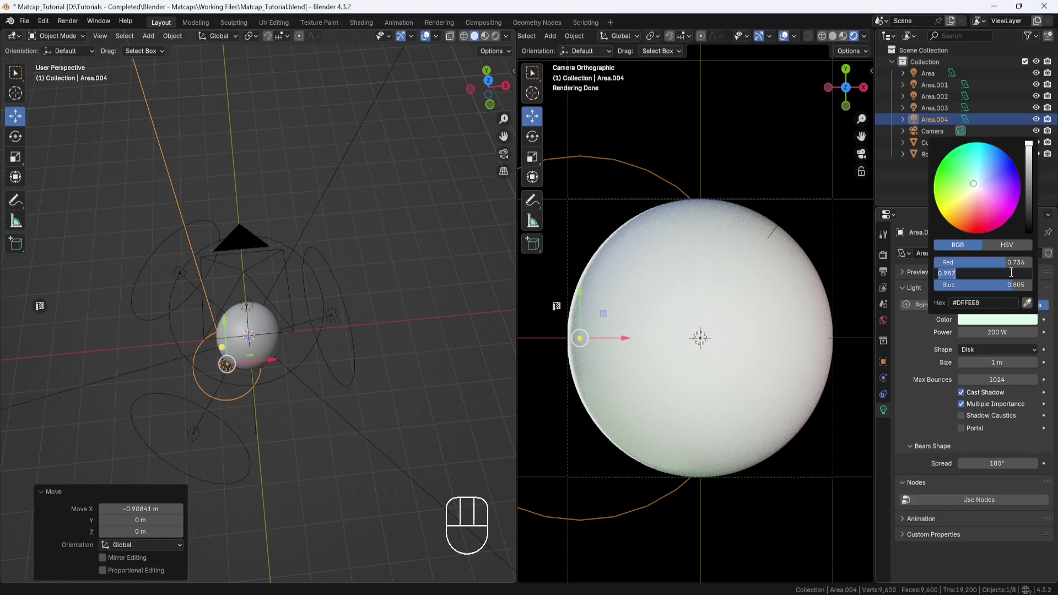
pyautogui.press('KP_2')
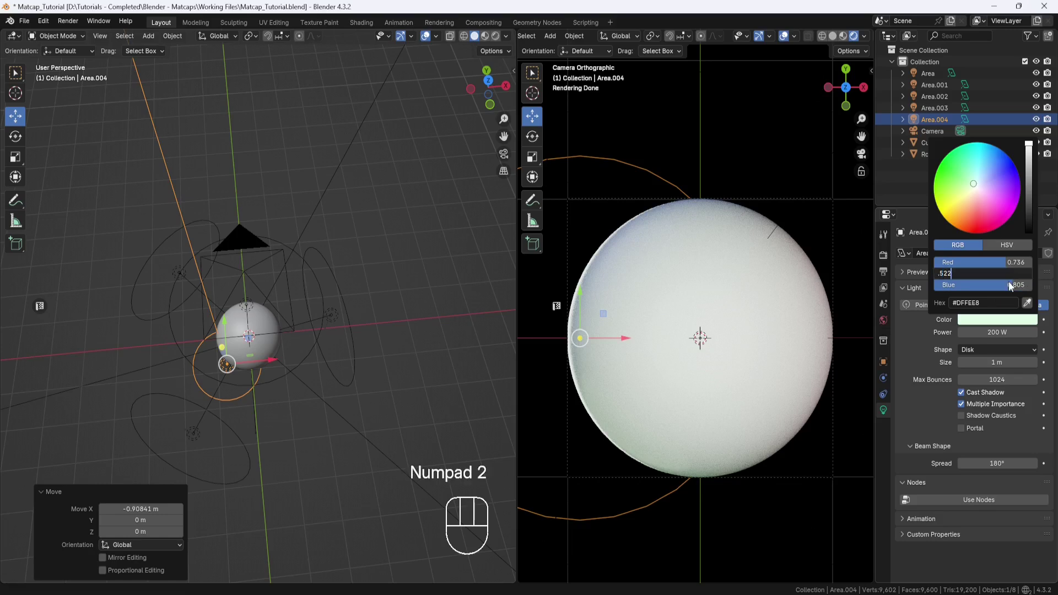
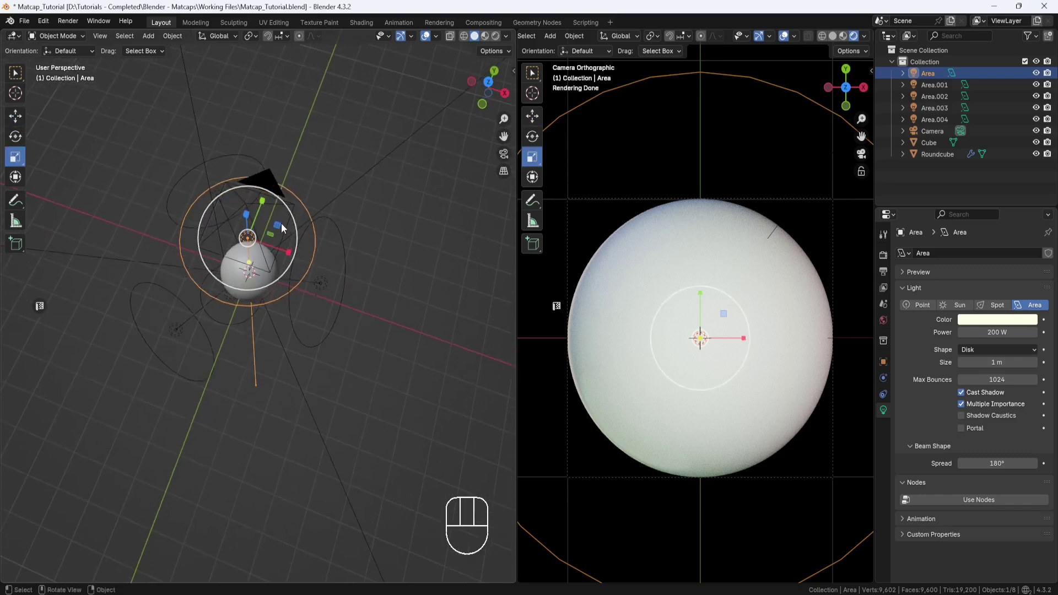
# Step: Orbit the scene to view the lights from another angle
pyautogui.moveTo(356, 269); pyautogui.dragTo(364, 240)
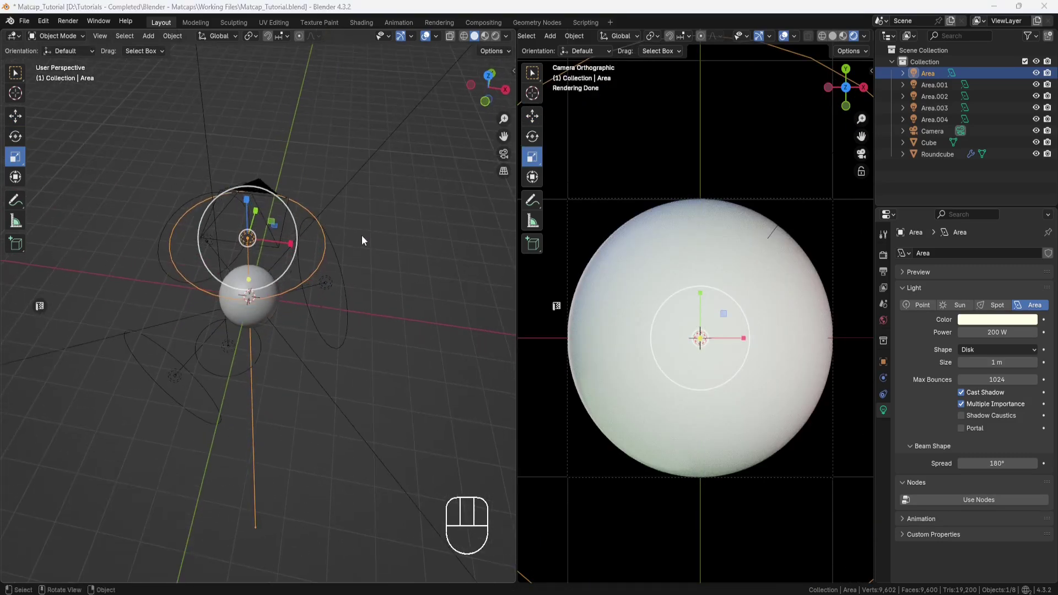